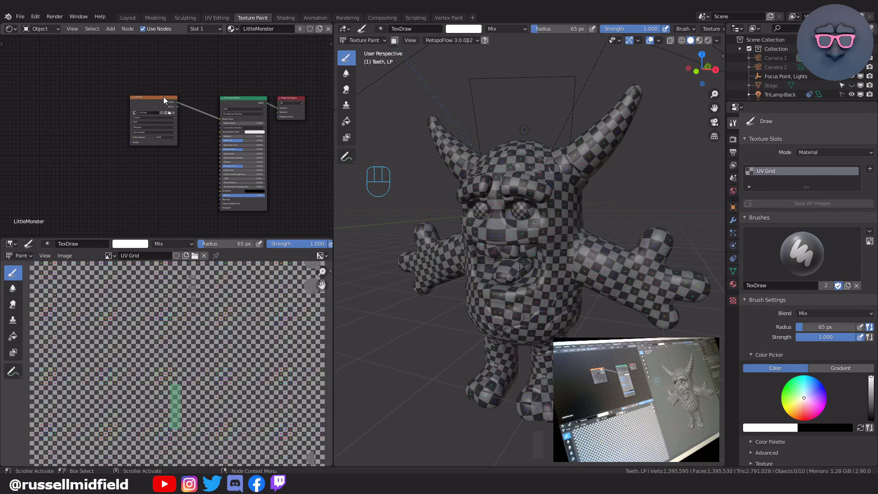
Step: Delete the UV Grid image node, then select the monster's body and bring it back into Texture Paint
{"action": "left_click_drag", "start_coordinate": [166, 100], "coordinate": [188, 111]}
{"action": "key", "text": "Delete"}
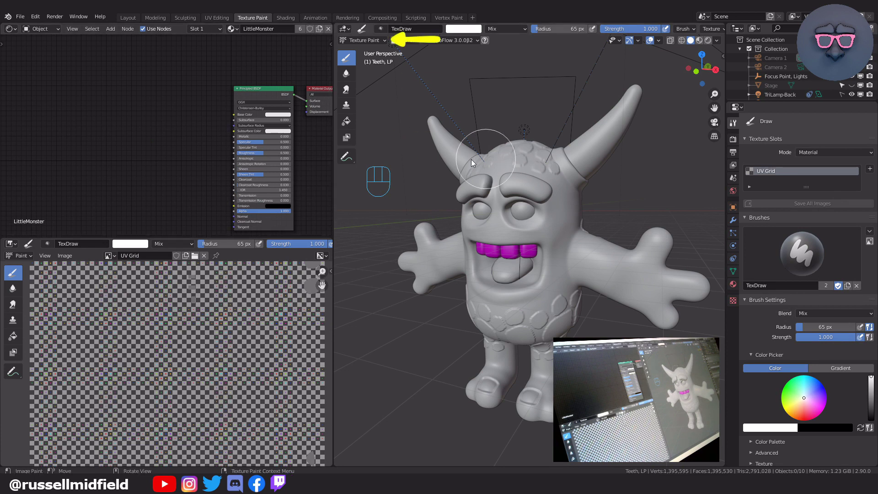
{"action": "left_click_drag", "start_coordinate": [361, 43], "coordinate": [360, 54]}
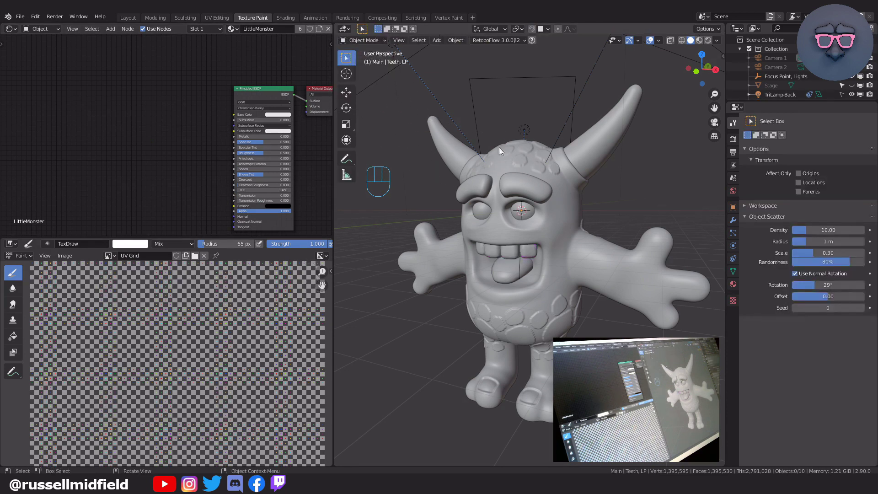
{"action": "left_click", "coordinate": [542, 166]}
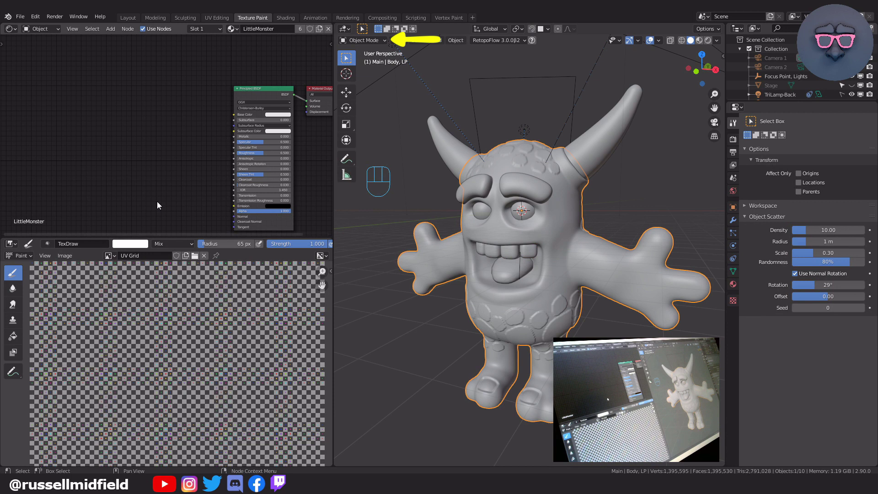
{"action": "left_click", "coordinate": [372, 44]}
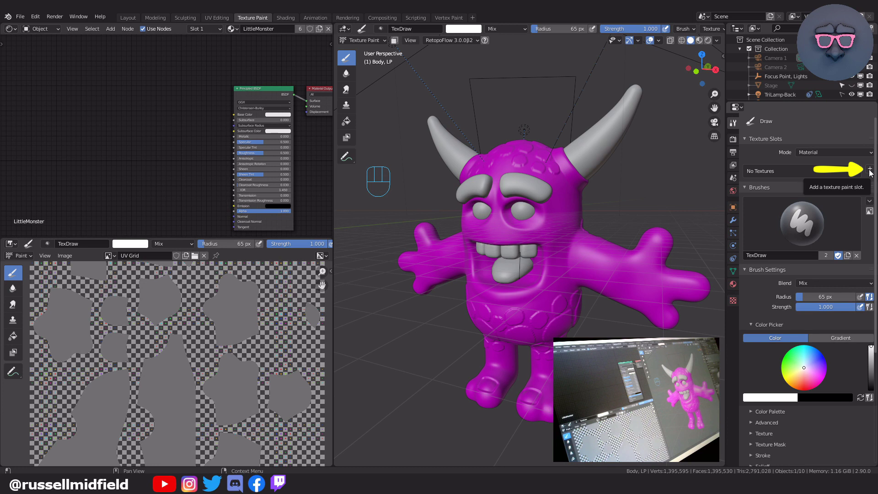
Step: Add a new Base Color texture slot named LittleMonster Base Color to paint on
{"action": "left_click_drag", "start_coordinate": [871, 172], "coordinate": [840, 277]}
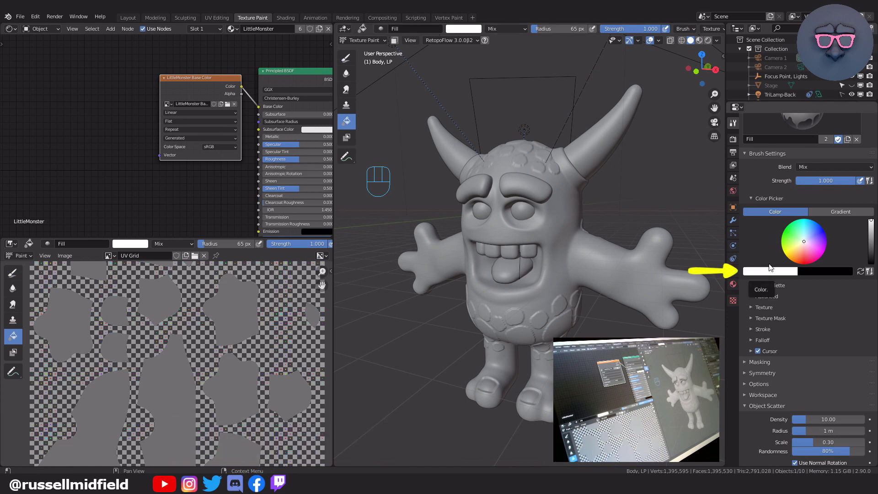
Step: Pick a yellow-orange paint colour and store it in a new colour palette
{"action": "left_click_drag", "start_coordinate": [796, 251], "coordinate": [799, 255]}
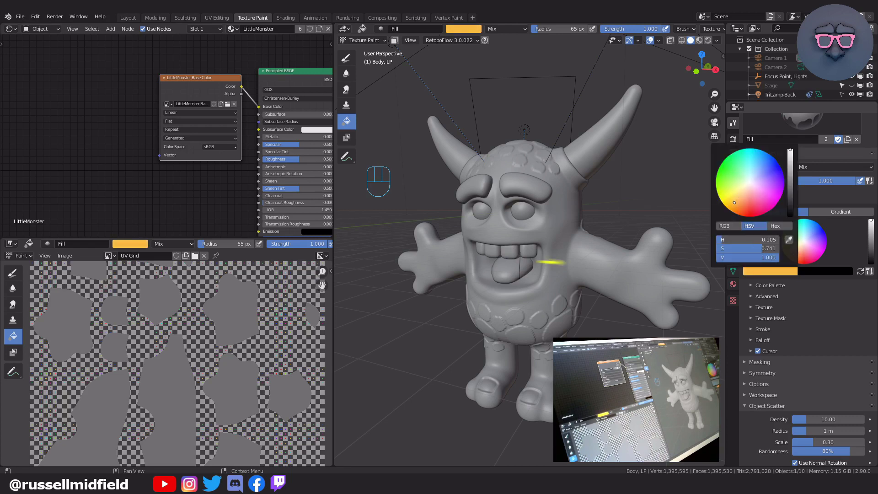
{"action": "left_click_drag", "start_coordinate": [753, 288], "coordinate": [773, 301]}
{"action": "left_click", "coordinate": [772, 301]}
{"action": "left_click", "coordinate": [750, 312]}
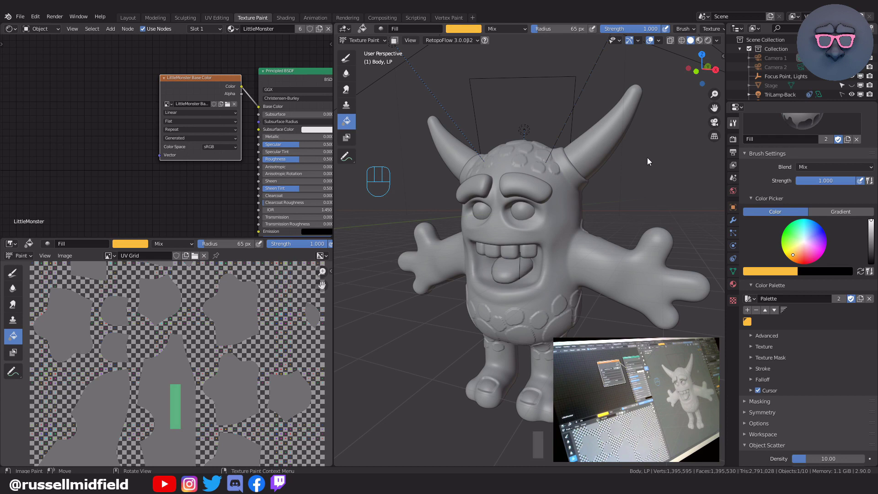
Step: Switch to Material Preview shading and fill the whole body with the yellow-orange colour
{"action": "key", "text": "z"}
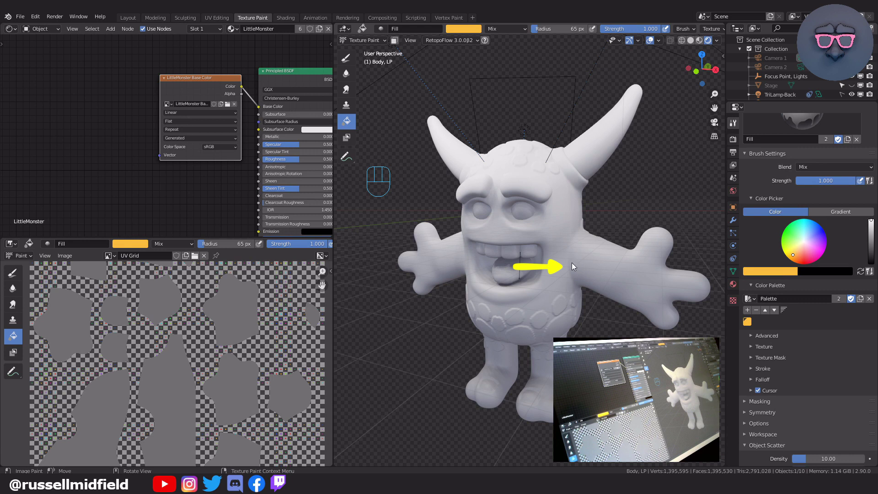
{"action": "left_click", "coordinate": [574, 266]}
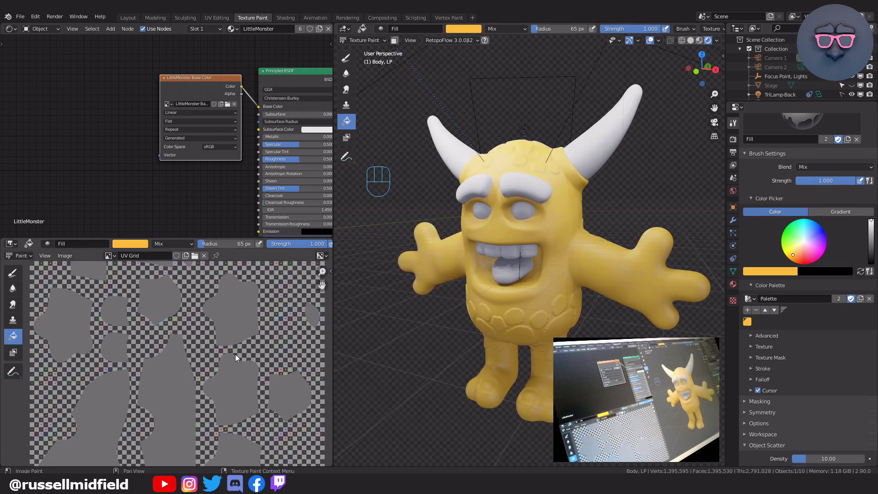
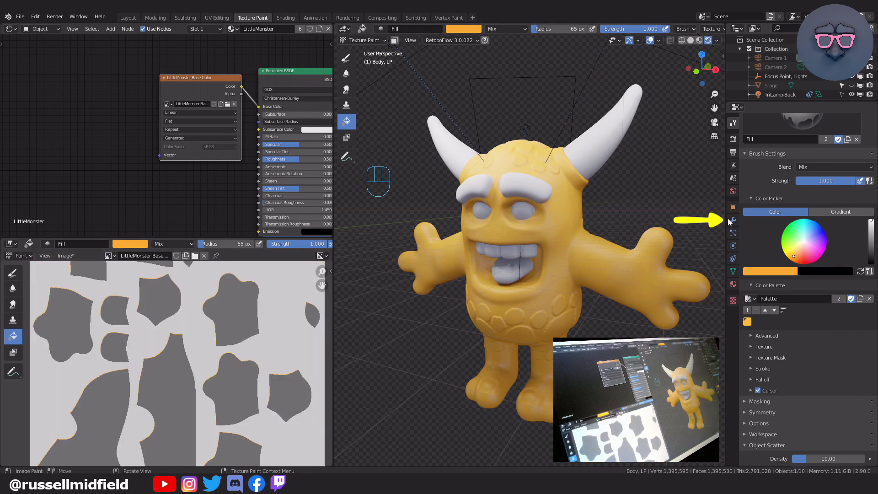
Step: Lower the body's Multires viewport subdivision level from 5 to 2 in the Modifier properties
{"action": "left_click", "coordinate": [734, 220]}
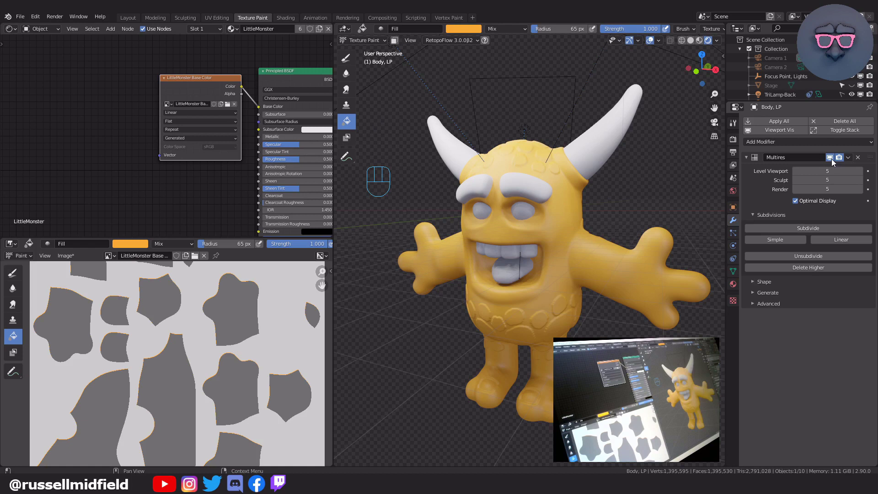
{"action": "left_click", "coordinate": [796, 174]}
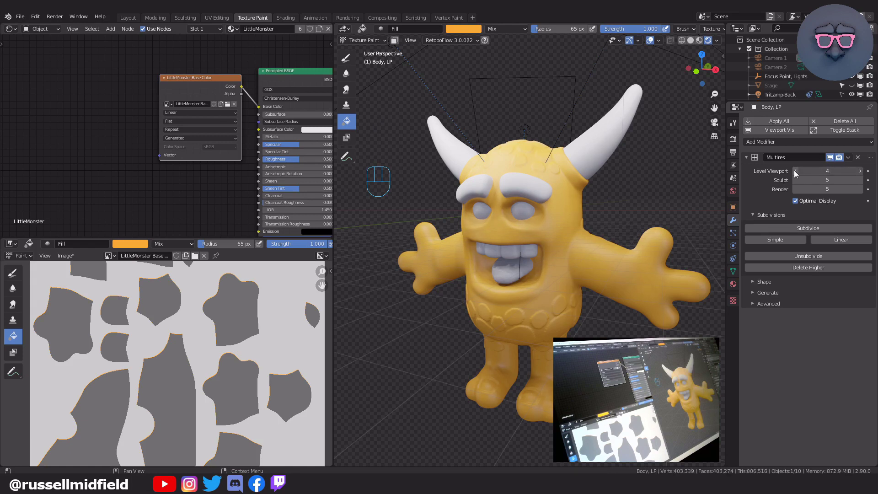
{"action": "left_click", "coordinate": [796, 173]}
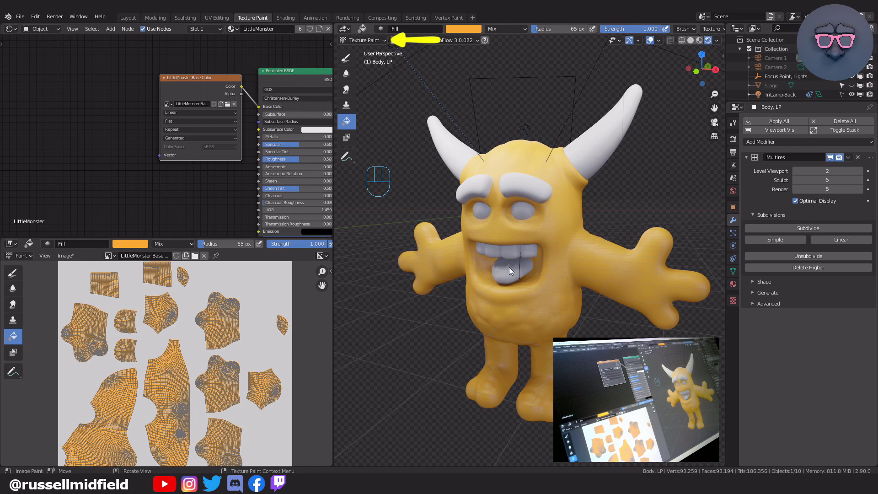
Step: Select the tongue object and fill its texture with a pinkish red
{"action": "left_click", "coordinate": [386, 45]}
{"action": "left_click", "coordinate": [504, 276]}
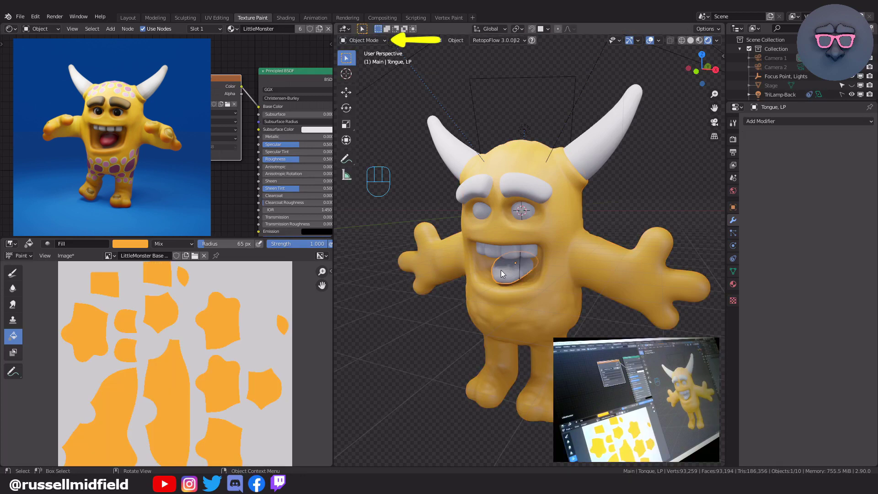
{"action": "left_click_drag", "start_coordinate": [380, 43], "coordinate": [374, 102]}
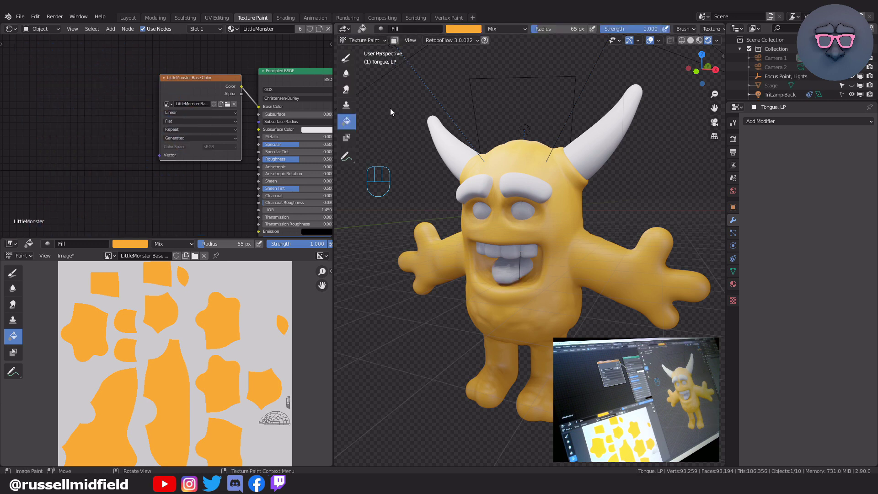
{"action": "left_click", "coordinate": [735, 127]}
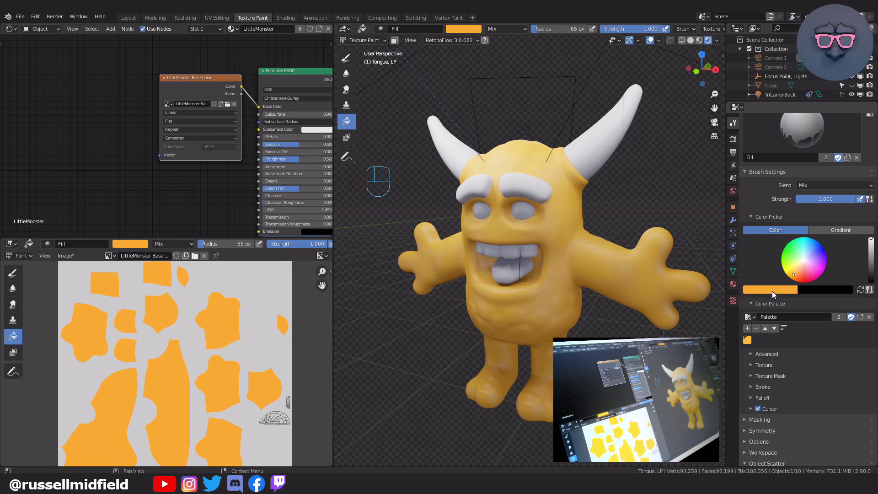
{"action": "left_click", "coordinate": [750, 331]}
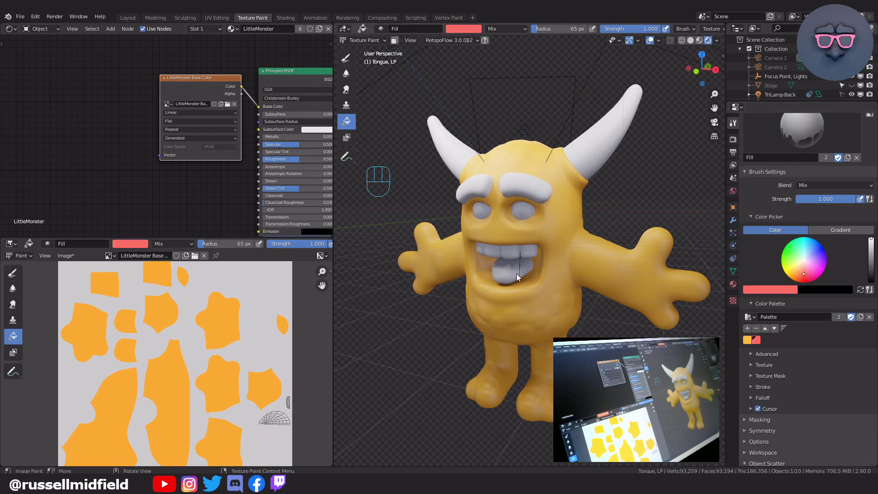
{"action": "left_click_drag", "start_coordinate": [373, 41], "coordinate": [374, 51]}
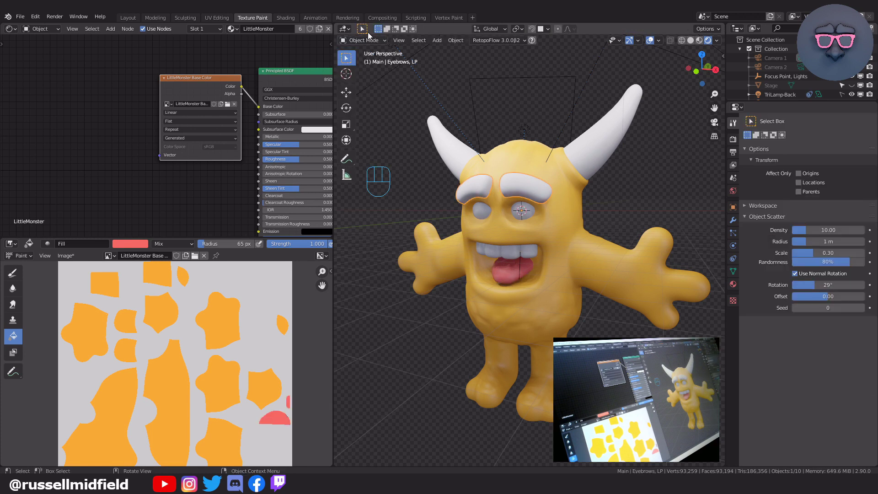
Step: Bring the eyebrows into Texture Paint and fill them with a dark brown
{"action": "left_click_drag", "start_coordinate": [371, 41], "coordinate": [376, 103]}
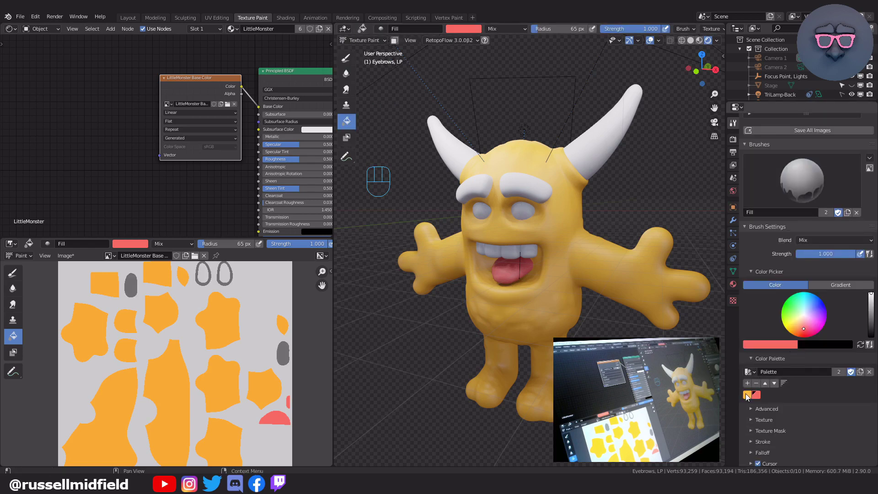
{"action": "left_click_drag", "start_coordinate": [748, 397], "coordinate": [871, 321]}
{"action": "left_click", "coordinate": [546, 195]}
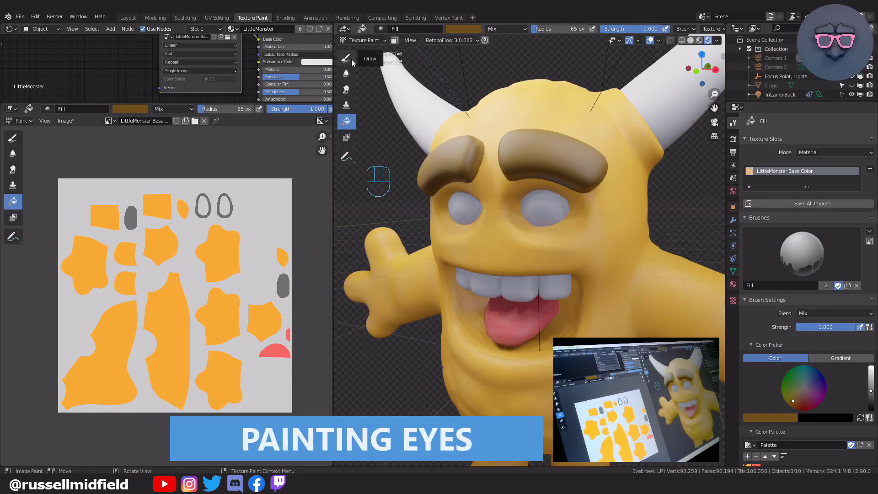
Step: Select the eyes object and switch it into Texture Paint mode
{"action": "left_click_drag", "start_coordinate": [372, 40], "coordinate": [371, 52]}
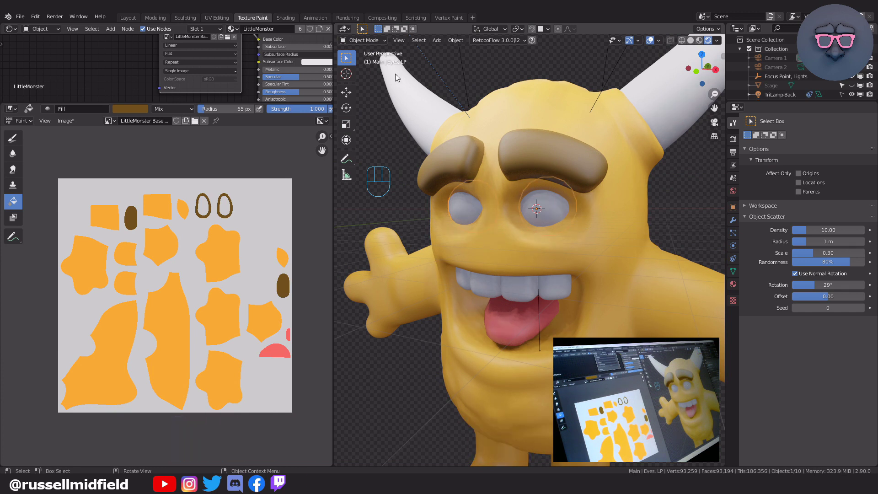
{"action": "key", "text": "ctrl+Tab"}
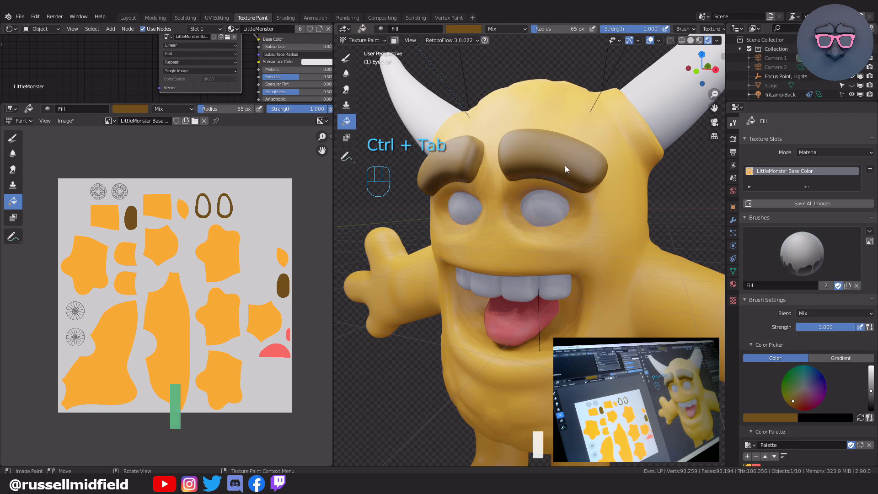
Step: Isolate the eyes, switch to freehand TexDraw with a very dark brown and test a pupil stroke, then undo it
{"action": "key", "text": "KP_Divide"}
{"action": "middle_click", "coordinate": [304, 285]}
{"action": "middle_click", "coordinate": [273, 276]}
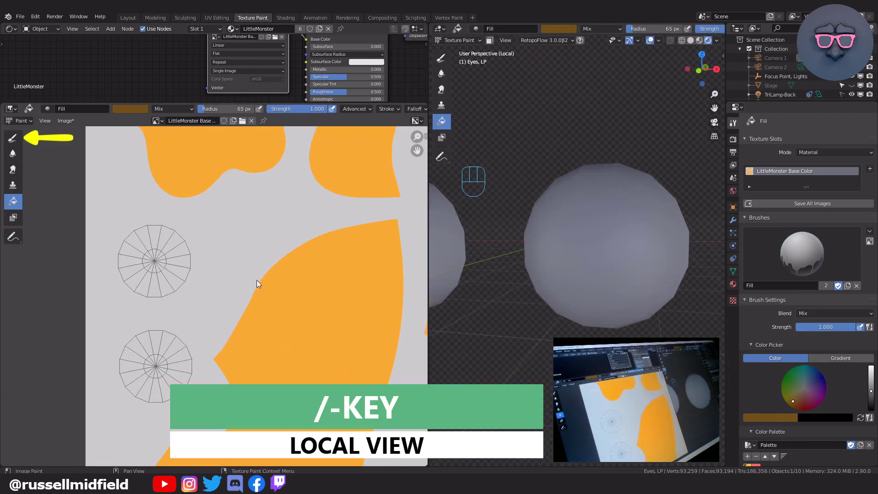
{"action": "left_click", "coordinate": [14, 141]}
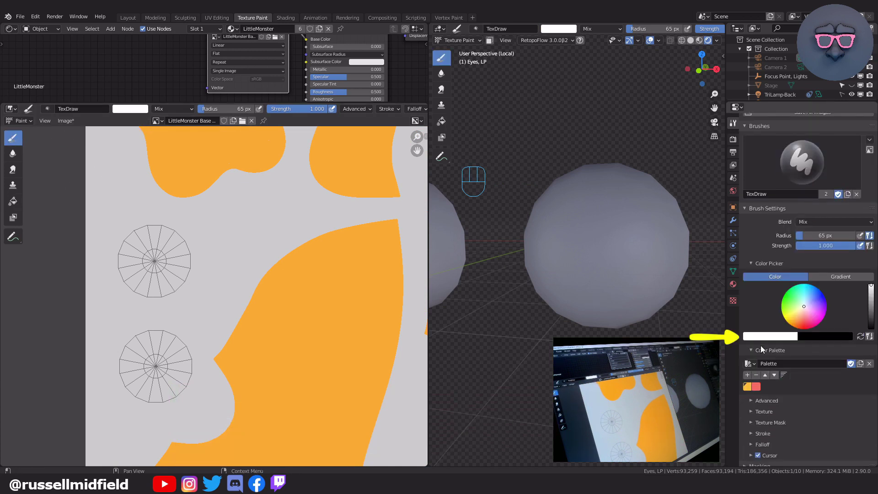
{"action": "left_click", "coordinate": [768, 339]}
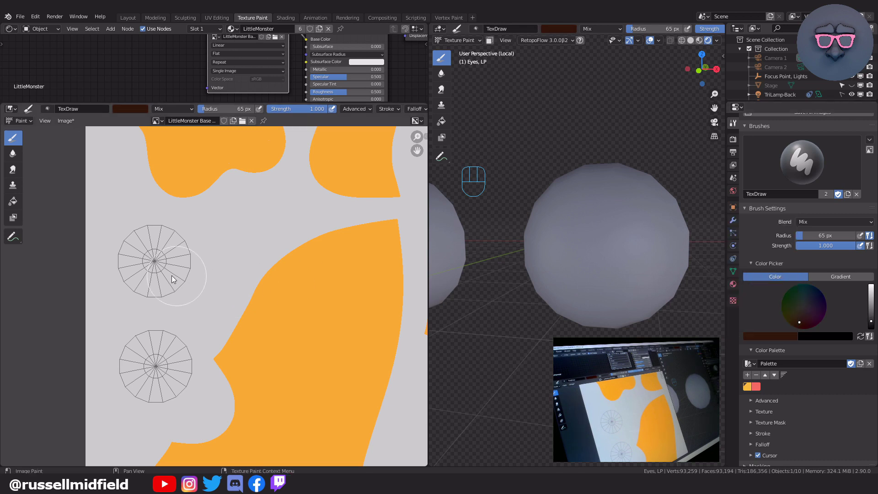
{"action": "left_click_drag", "start_coordinate": [151, 265], "coordinate": [157, 263]}
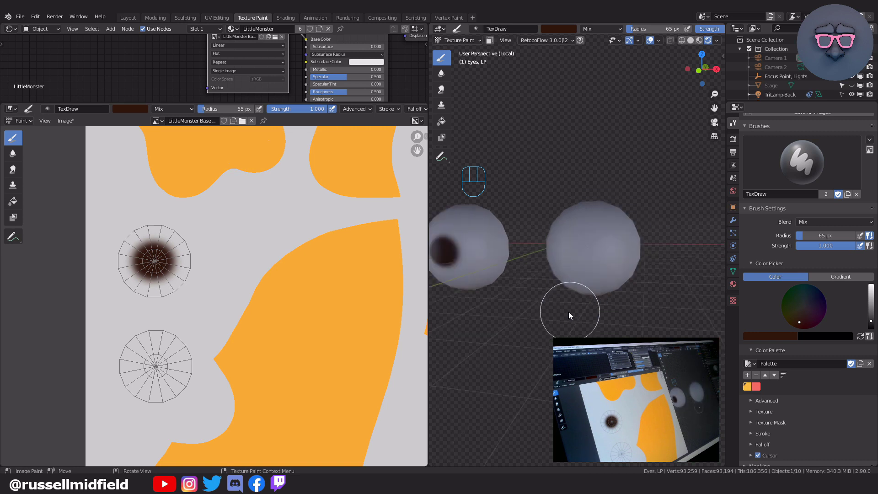
{"action": "key", "text": "ctrl+z"}
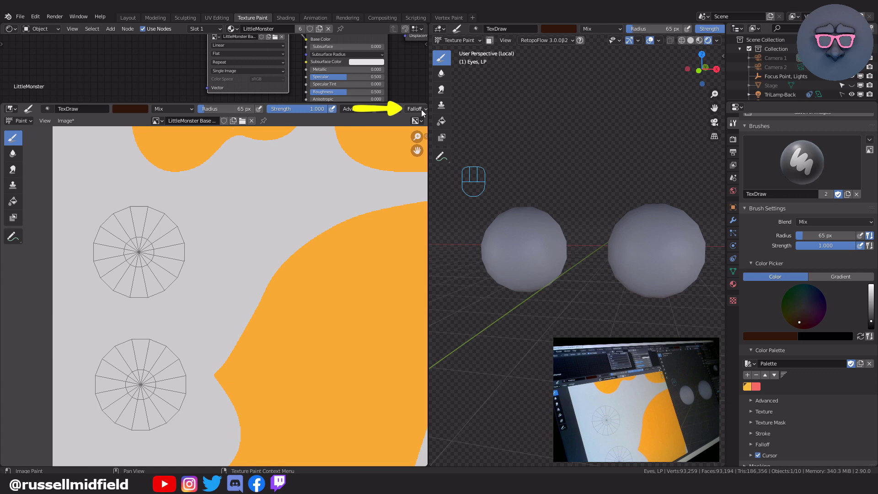
Step: Enlarge the brush to about 85 px and dab both eye UV circles solid dark brown
{"action": "left_click_drag", "start_coordinate": [423, 113], "coordinate": [140, 259]}
{"action": "key", "text": "f"}
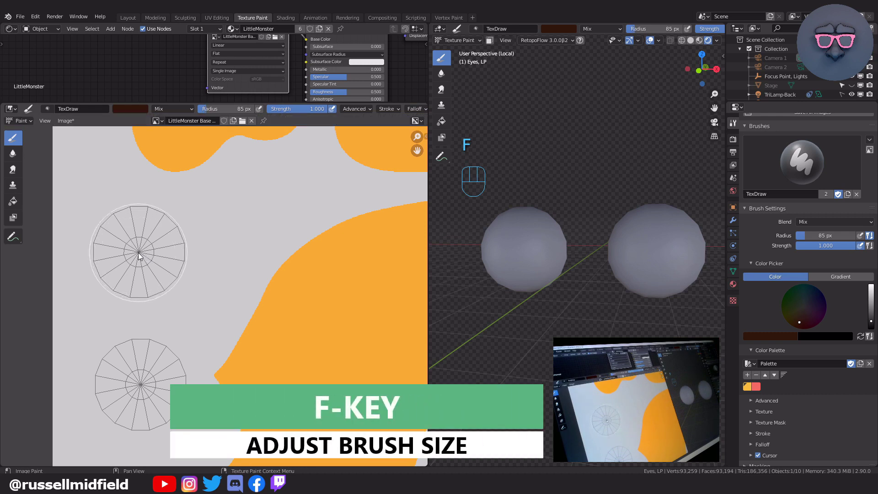
{"action": "left_click", "coordinate": [142, 256]}
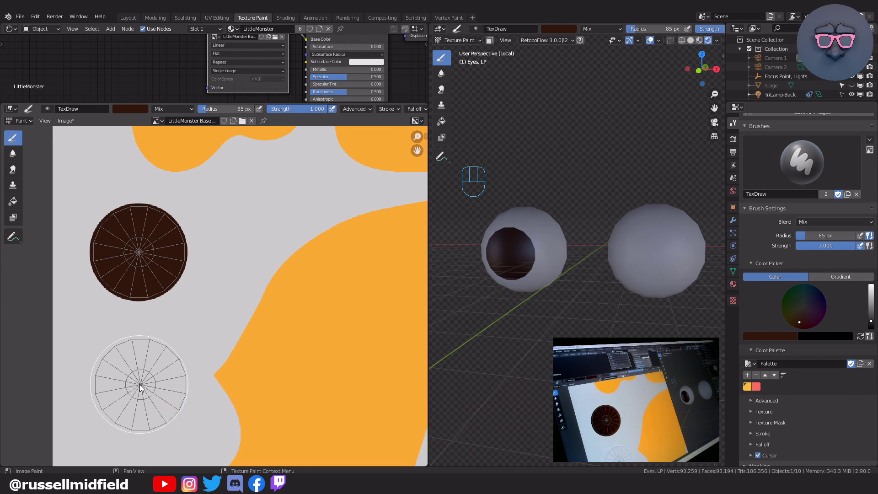
{"action": "left_click", "coordinate": [143, 388]}
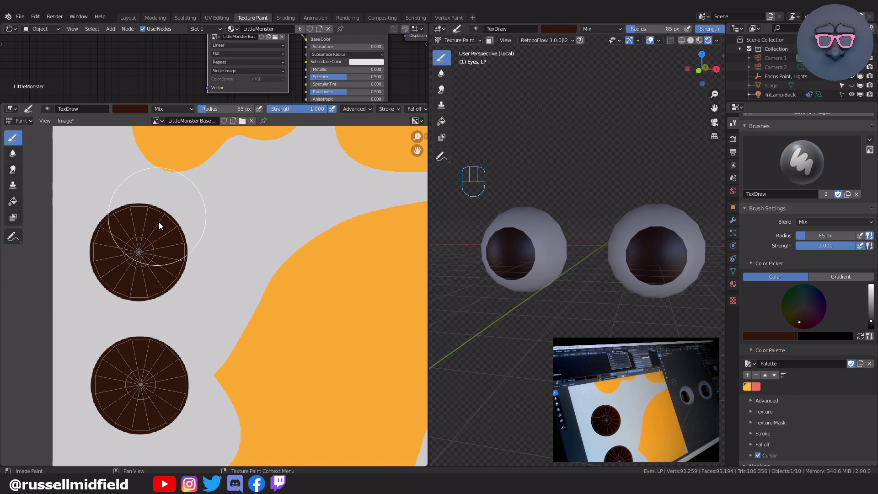
Step: Paint black pupils into the centres of both eye circles, leaving a thin brown rim
{"action": "key", "text": "f"}
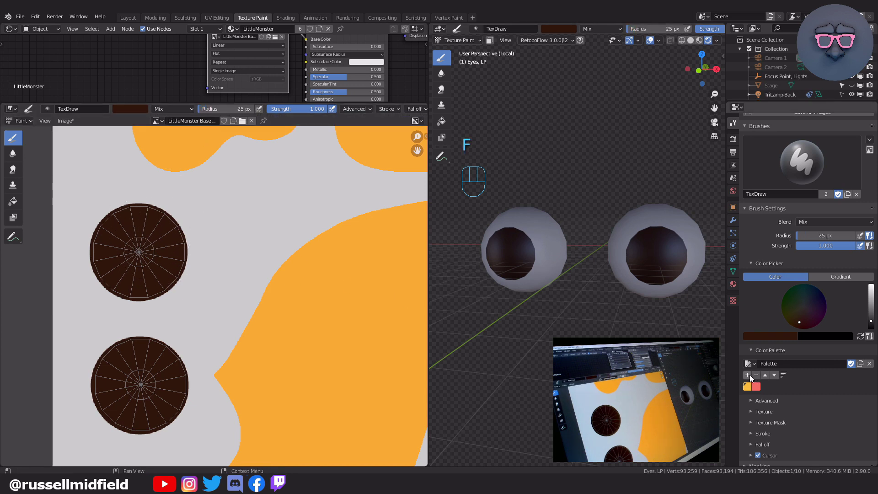
{"action": "left_click", "coordinate": [752, 378]}
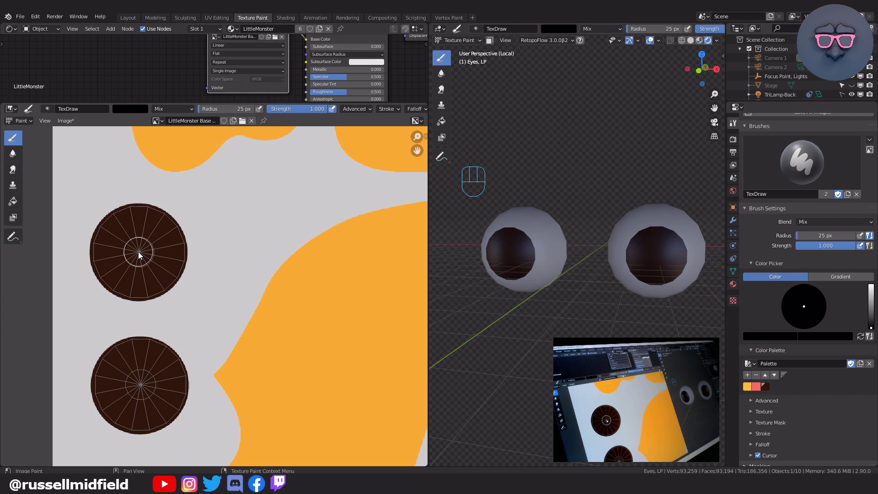
{"action": "key", "text": "f"}
{"action": "key", "text": "f"}
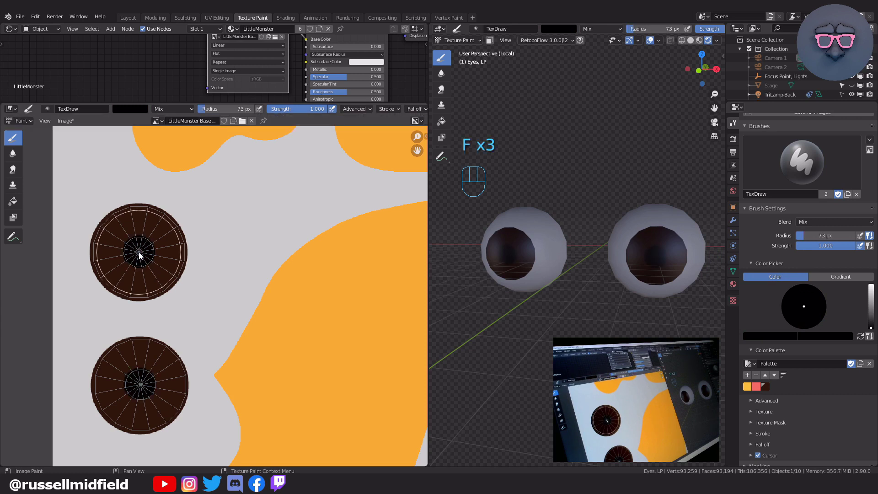
{"action": "left_click", "coordinate": [141, 255]}
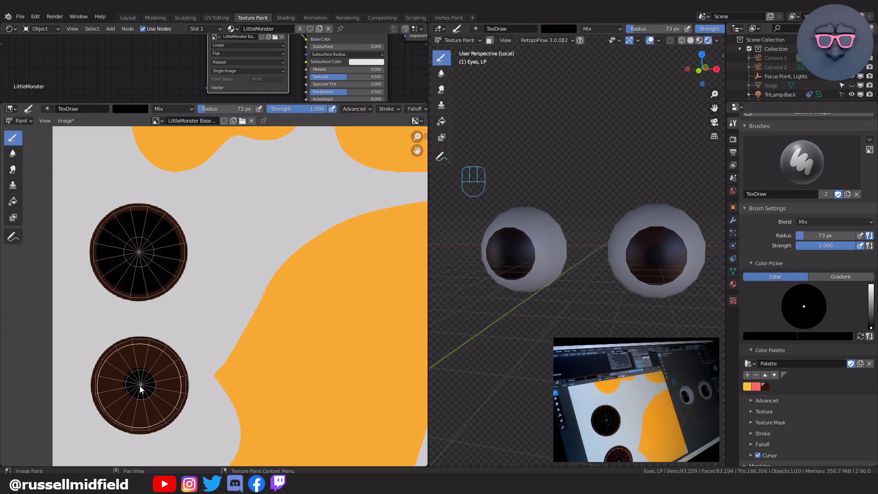
{"action": "left_click", "coordinate": [143, 388]}
Step: Zoom closer to one eye, shrink the brush and choose white for the highlights
{"action": "middle_click", "coordinate": [274, 267]}
{"action": "key", "text": "f"}
{"action": "left_click", "coordinate": [134, 112]}
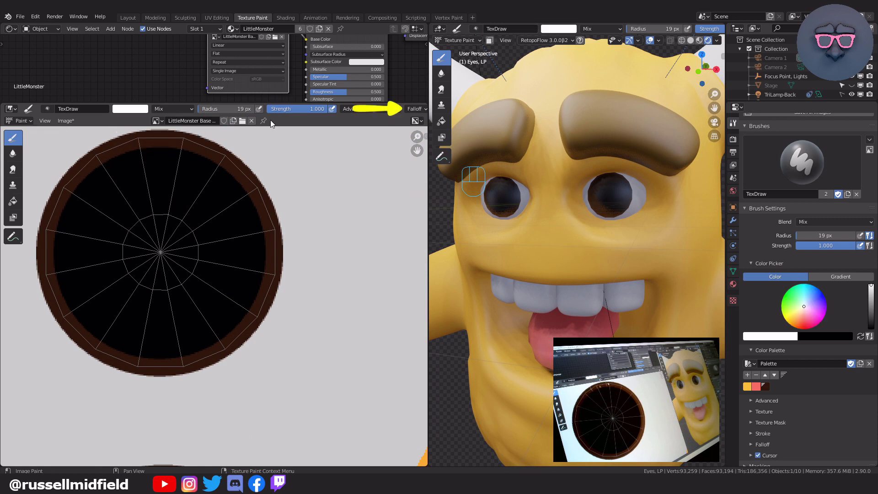
Step: With a brush of about 18 px, dab a large and a small white highlight onto each black pupil
{"action": "left_click_drag", "start_coordinate": [425, 109], "coordinate": [248, 217]}
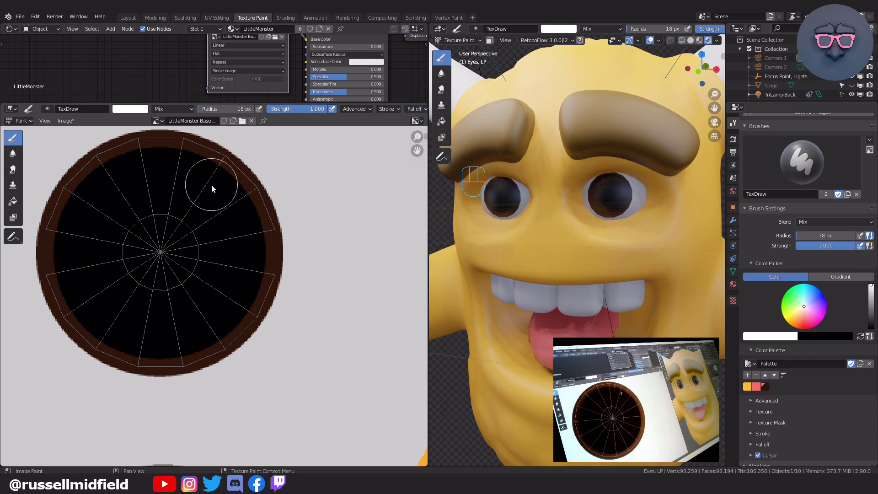
{"action": "left_click_drag", "start_coordinate": [188, 212], "coordinate": [194, 231]}
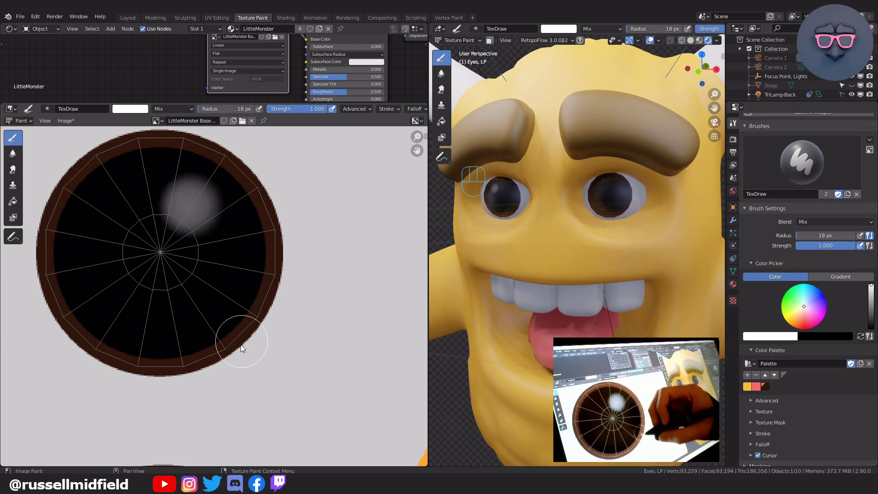
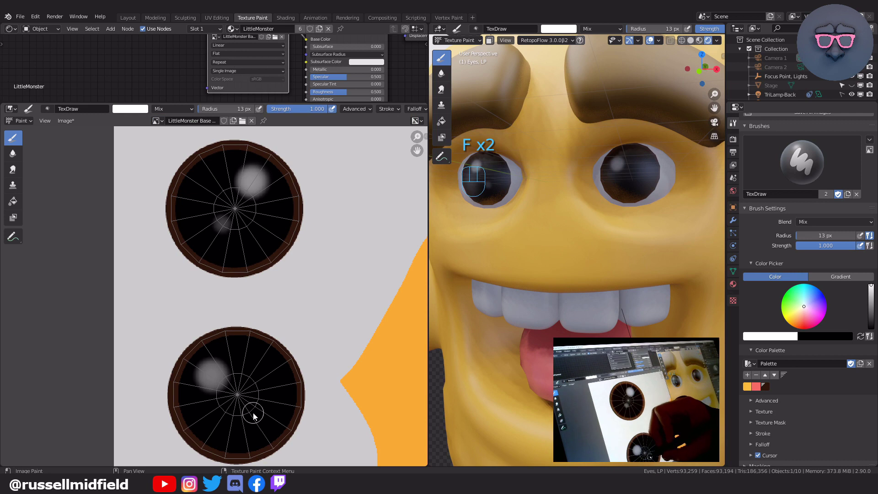
{"action": "left_click", "coordinate": [256, 412]}
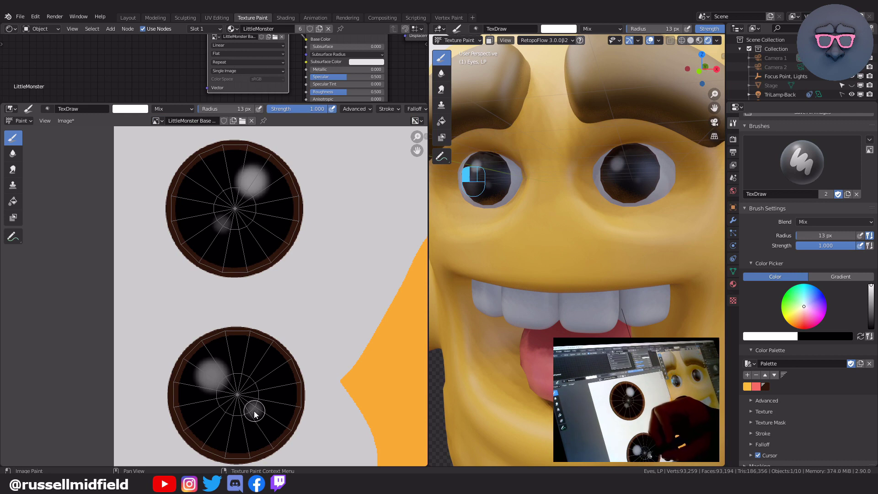
{"action": "left_click", "coordinate": [224, 227]}
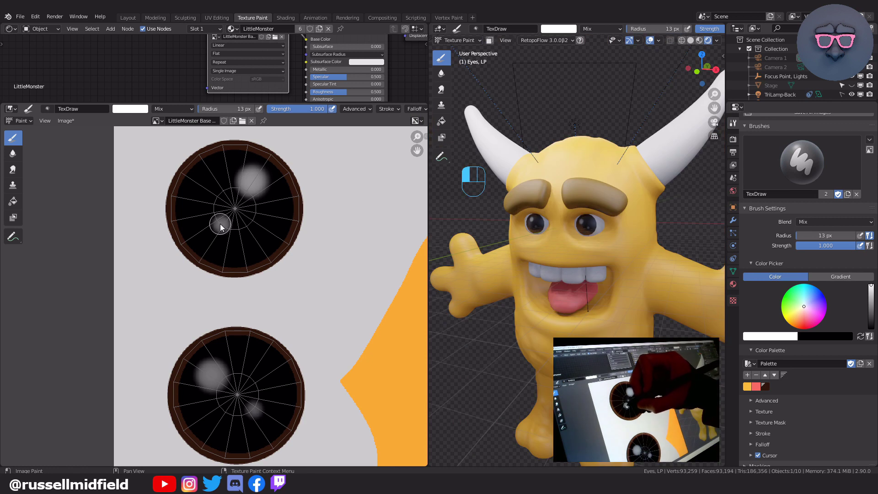
{"action": "left_click", "coordinate": [18, 159]}
Step: Soften the white highlights and brown rims of both eyes with the Soften brush
{"action": "key", "text": "f"}
{"action": "left_click_drag", "start_coordinate": [247, 184], "coordinate": [253, 186]}
{"action": "left_click_drag", "start_coordinate": [221, 229], "coordinate": [239, 198]}
{"action": "left_click_drag", "start_coordinate": [248, 196], "coordinate": [258, 211]}
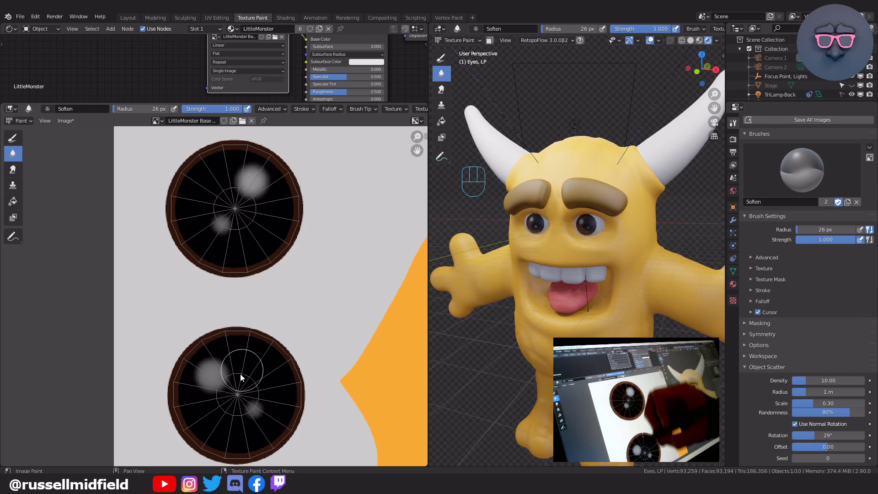
{"action": "left_click_drag", "start_coordinate": [207, 385], "coordinate": [222, 372]}
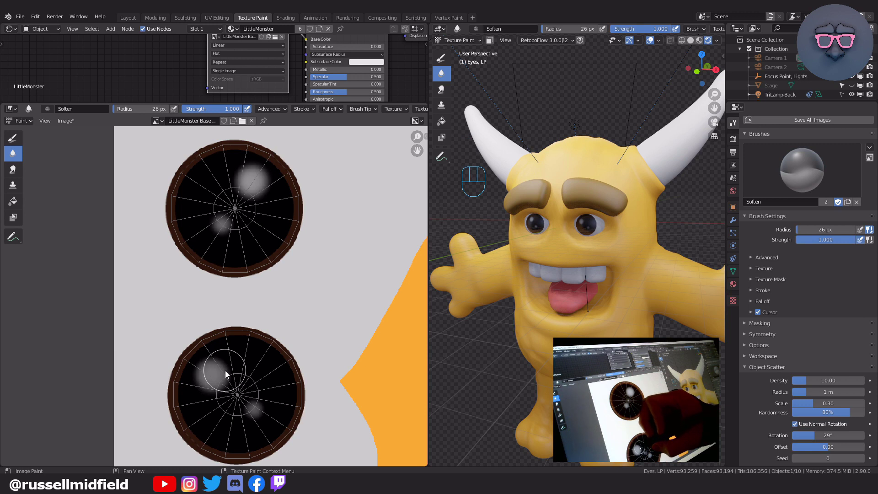
{"action": "left_click_drag", "start_coordinate": [255, 416], "coordinate": [253, 400]}
Step: Select the monster's body and raise its Multires viewport level to 4
{"action": "middle_click", "coordinate": [578, 295]}
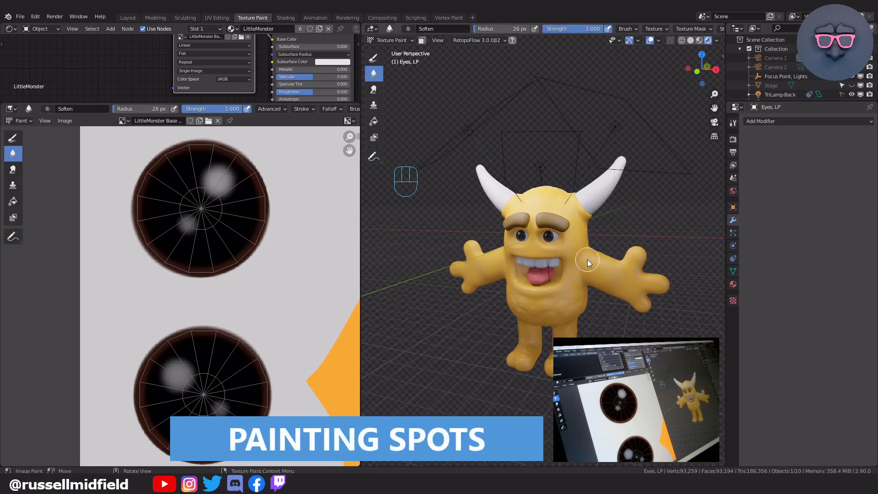
{"action": "left_click_drag", "start_coordinate": [397, 44], "coordinate": [397, 55]}
{"action": "left_click", "coordinate": [598, 272]}
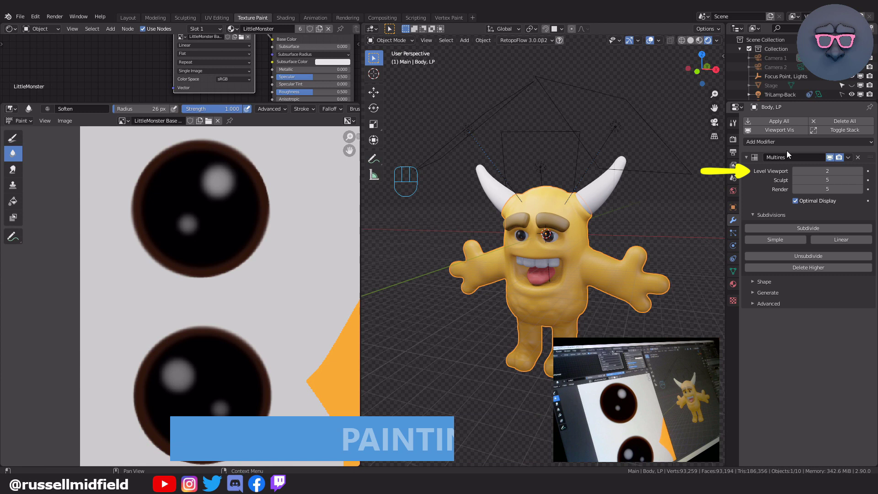
{"action": "left_click", "coordinate": [864, 174]}
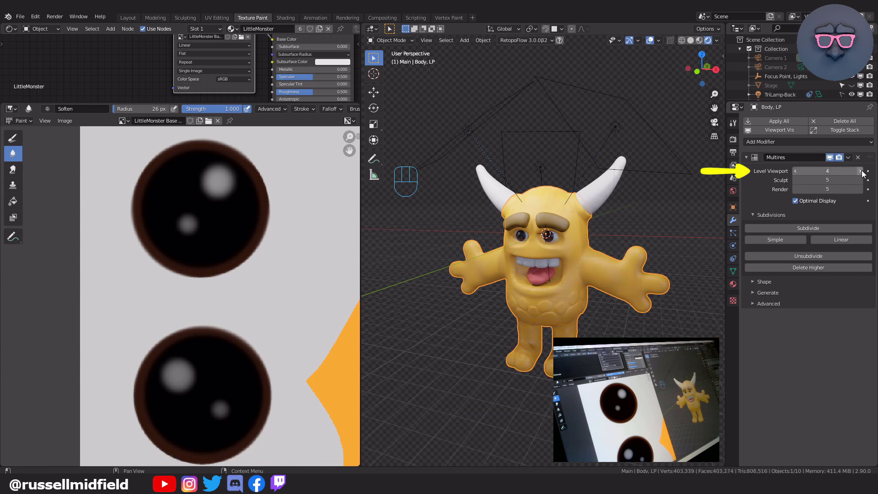
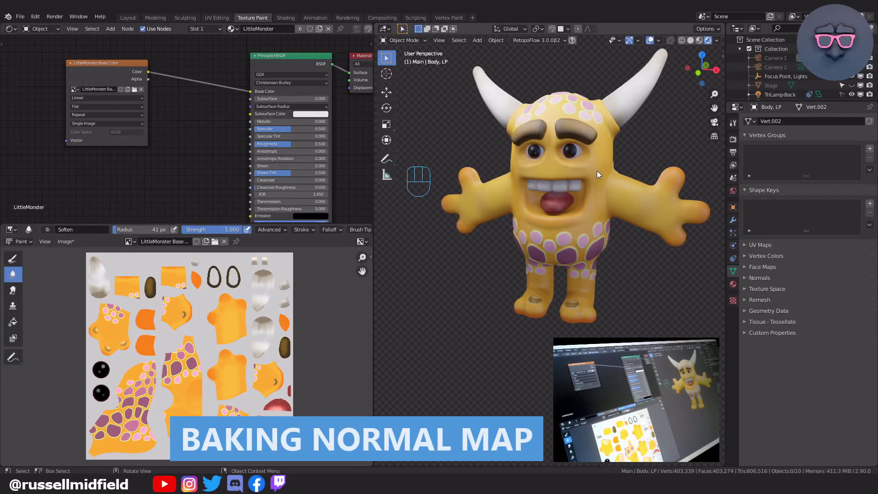
Step: Raise the body's Multires Level Viewport to 5 and hide its realtime display
{"action": "left_click", "coordinate": [599, 174]}
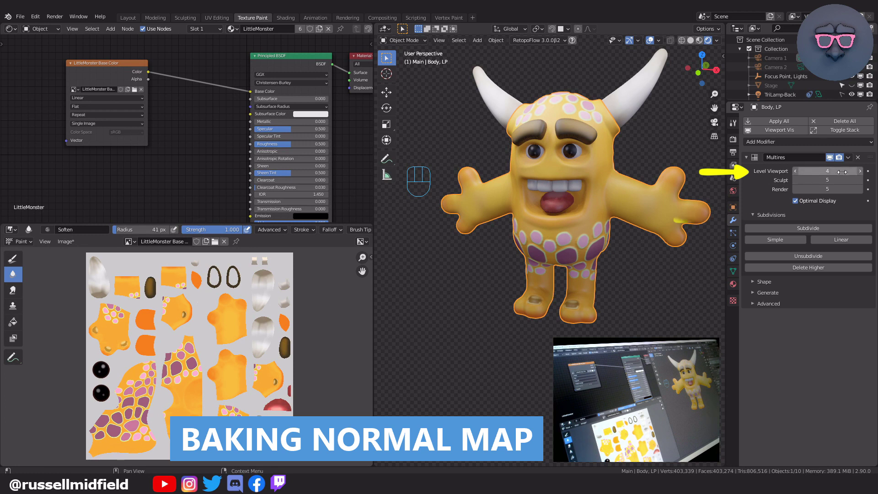
{"action": "left_click", "coordinate": [864, 175]}
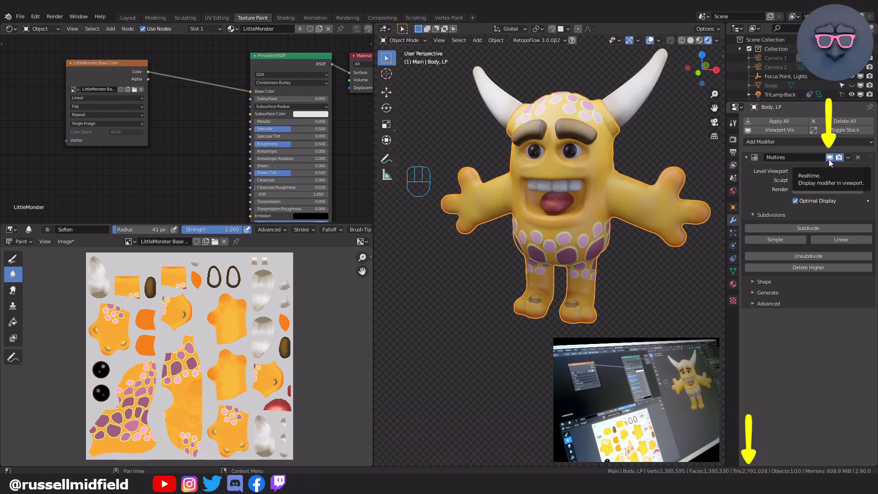
{"action": "left_click", "coordinate": [832, 162]}
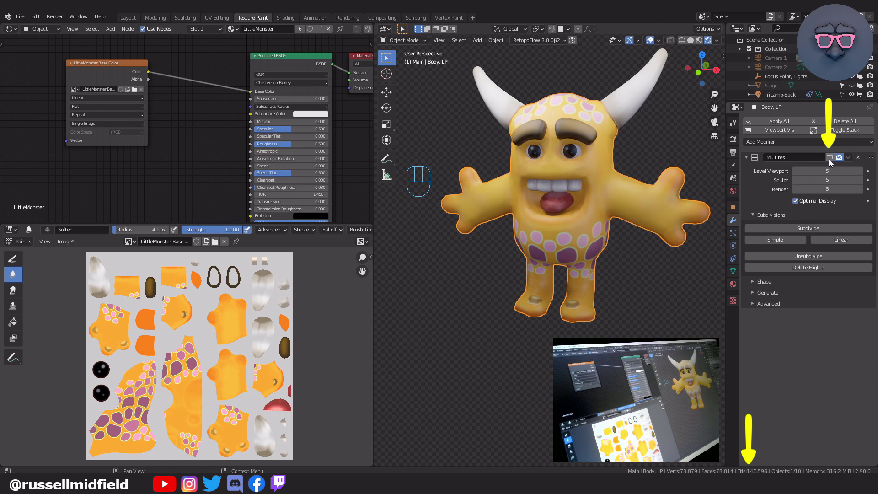
{"action": "left_click_drag", "start_coordinate": [652, 219], "coordinate": [647, 224]}
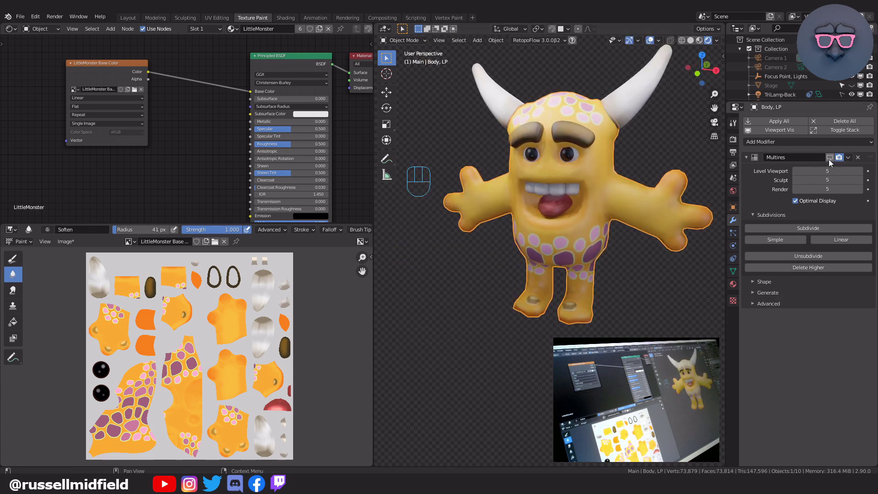
Step: Re-enable the Multires realtime display and scrub the viewport level back to 5
{"action": "left_click", "coordinate": [665, 166]}
{"action": "left_click_drag", "start_coordinate": [556, 177], "coordinate": [533, 174]}
{"action": "left_click_drag", "start_coordinate": [533, 174], "coordinate": [567, 175]}
{"action": "left_click_drag", "start_coordinate": [568, 175], "coordinate": [667, 170]}
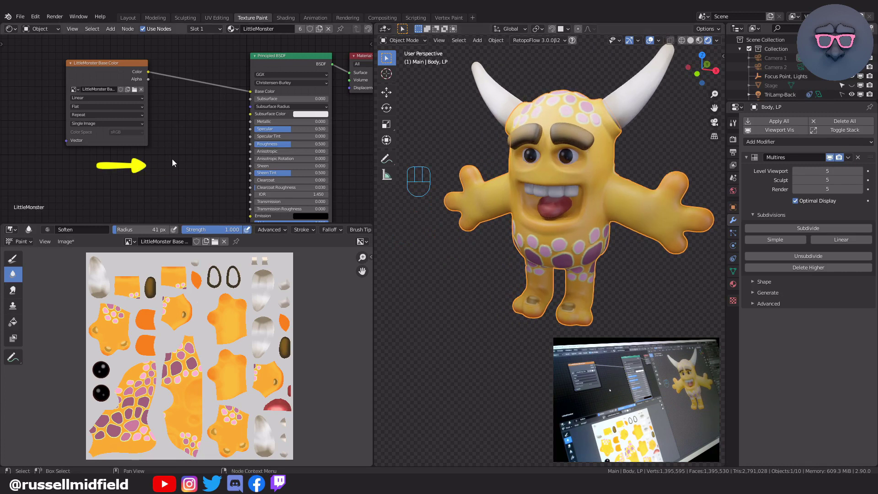
Step: Add an Image Texture node with a new linear image named LittleMonster Normals
{"action": "key", "text": "shift+a"}
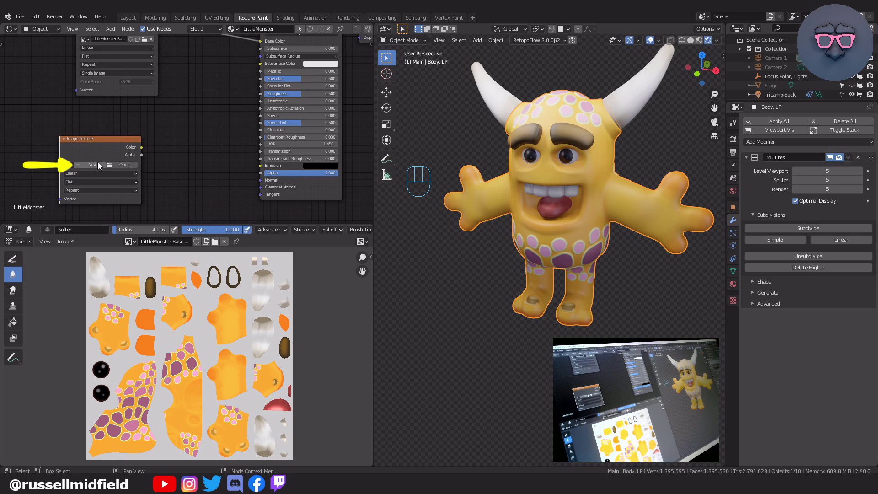
{"action": "left_click_drag", "start_coordinate": [100, 167], "coordinate": [110, 265]}
{"action": "key", "text": "BackSpace"}
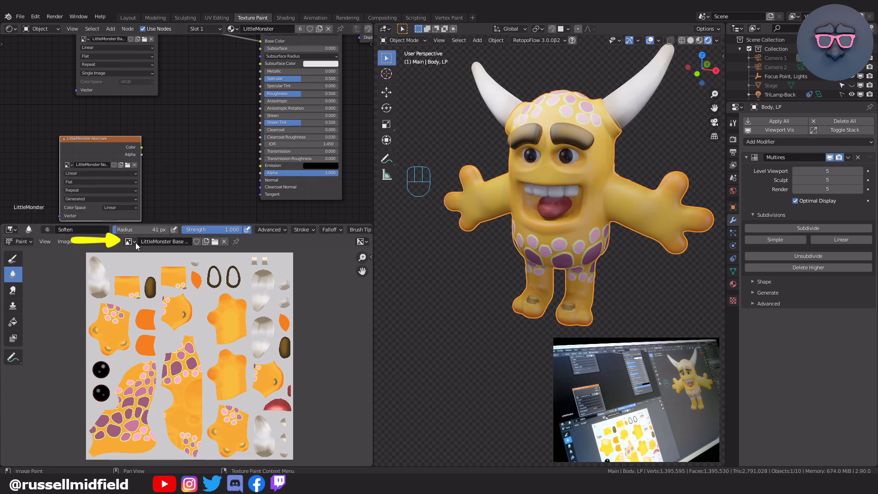
Step: List the available images, then select the tongue to inspect its Multires modifier
{"action": "left_click_drag", "start_coordinate": [138, 246], "coordinate": [178, 264]}
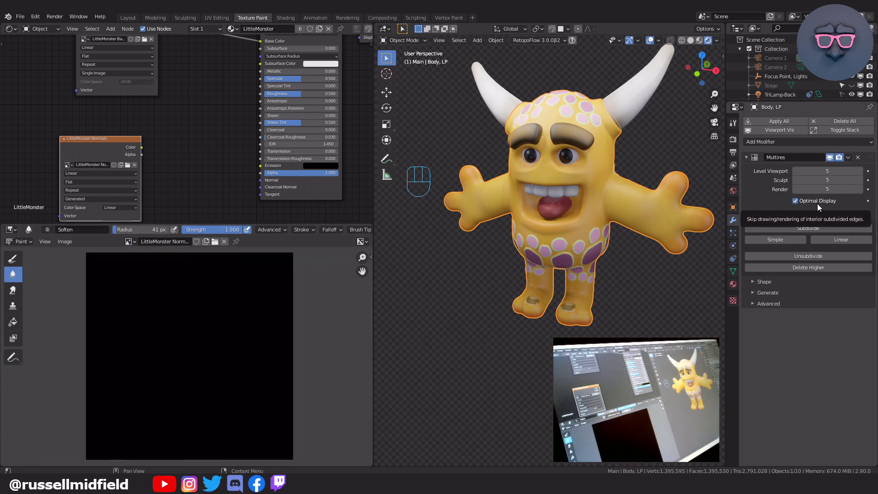
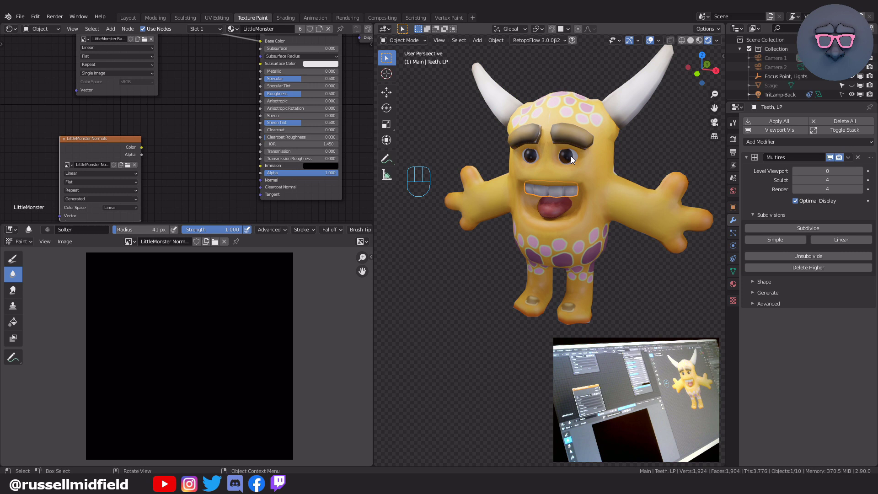
{"action": "left_click", "coordinate": [562, 205]}
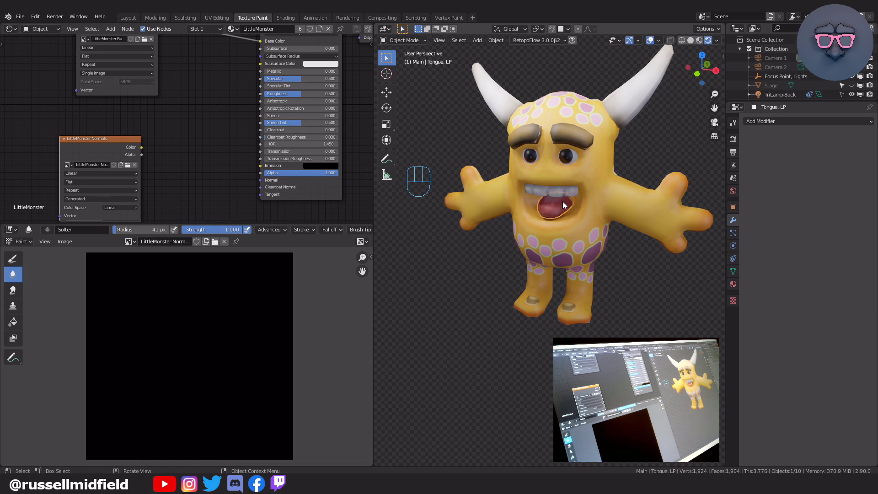
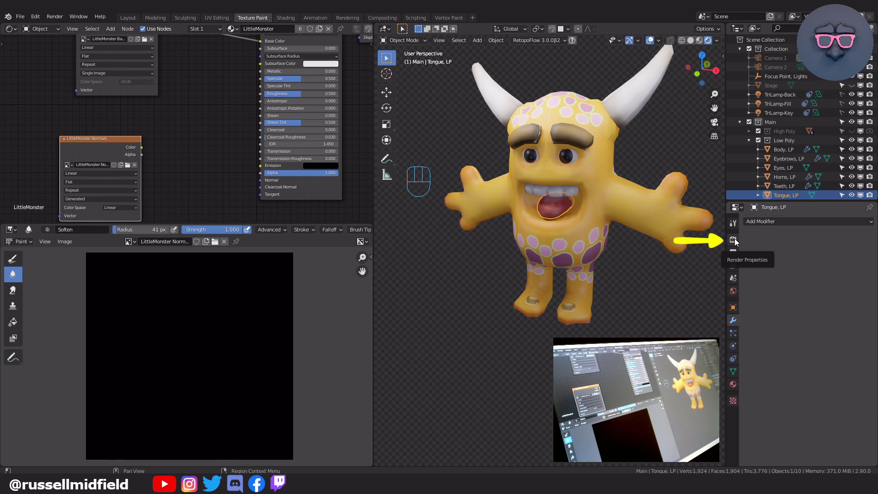
Step: Switch to Cycles, select body, eyebrows, horns and teeth, and enable Bake from Multires with Normals
{"action": "left_click", "coordinate": [737, 242]}
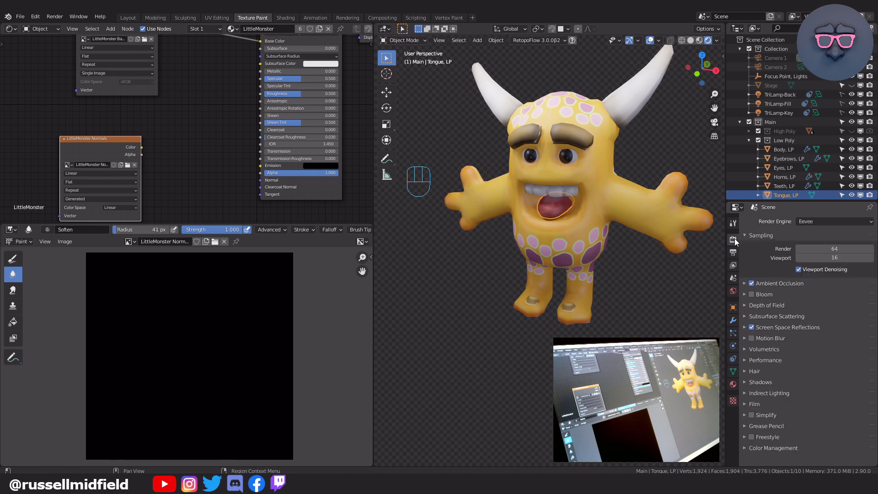
{"action": "left_click_drag", "start_coordinate": [830, 226], "coordinate": [827, 254]}
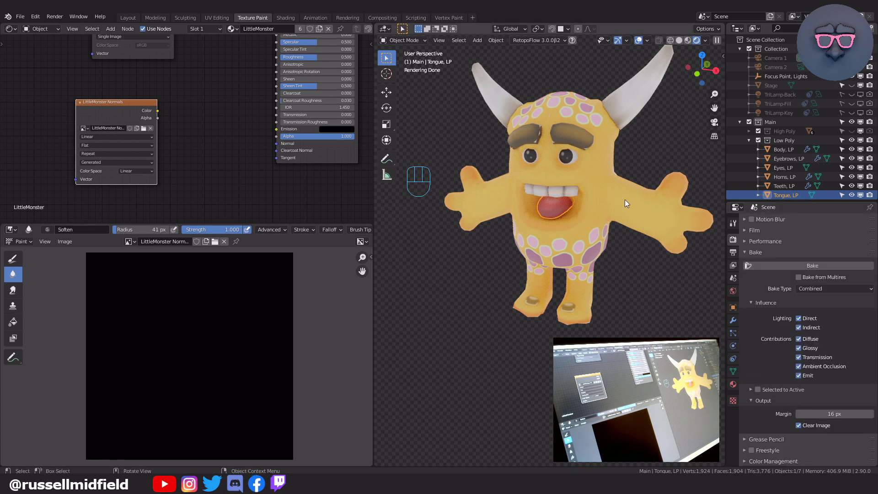
{"action": "left_click", "coordinate": [616, 203]}
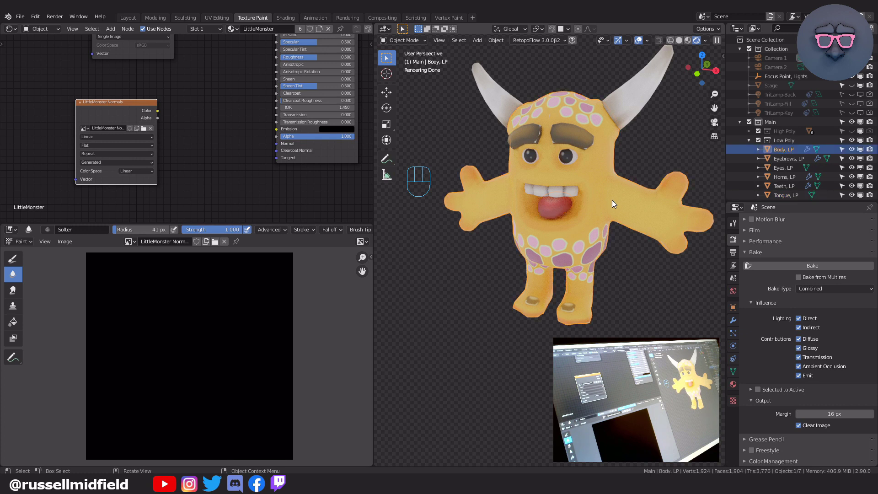
{"action": "left_click", "coordinate": [570, 135]}
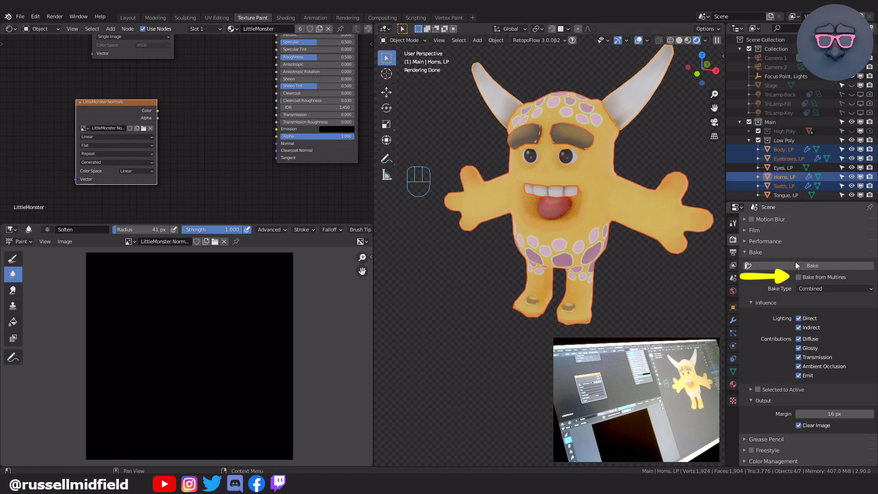
{"action": "left_click", "coordinate": [801, 282]}
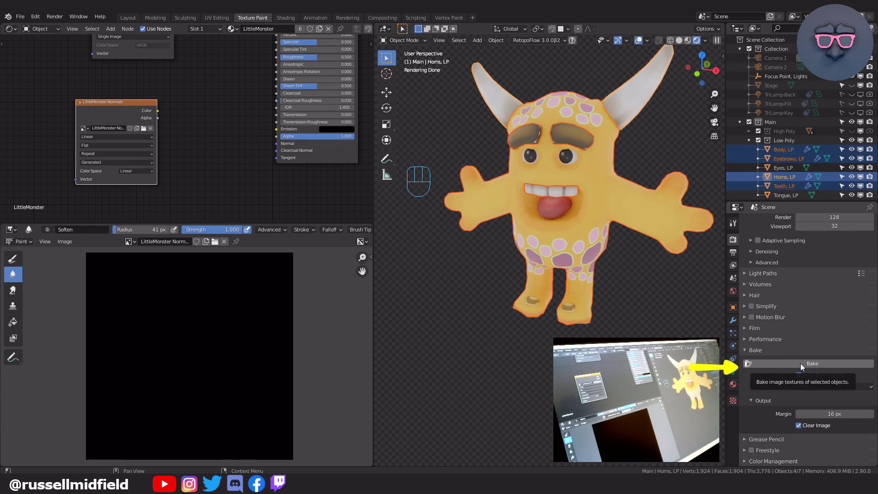
Step: Bake the normals, return to Eevee and wire the image through a Normal Map node into the BSDF
{"action": "left_click", "coordinate": [852, 369]}
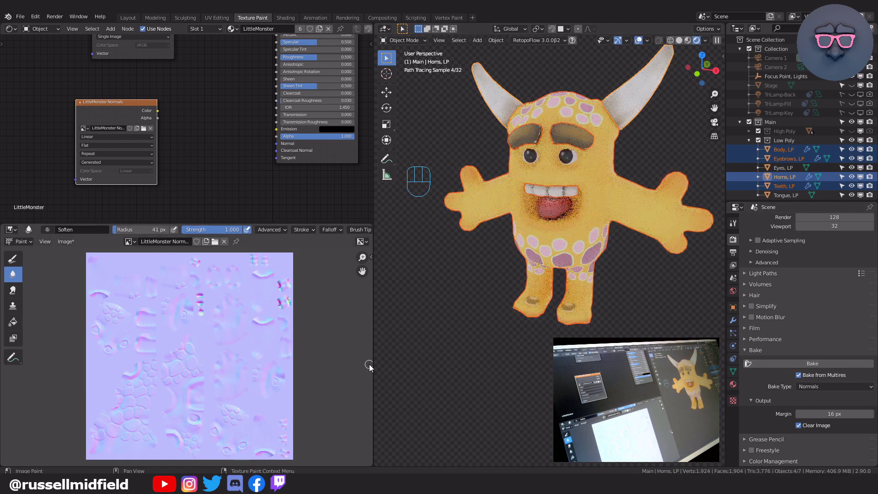
{"action": "left_click_drag", "start_coordinate": [834, 225], "coordinate": [827, 234]}
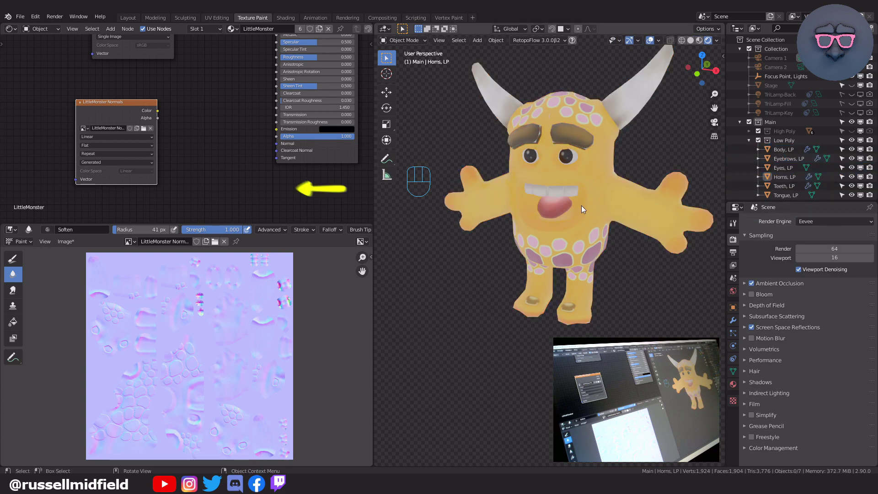
{"action": "left_click", "coordinate": [207, 126]}
{"action": "key", "text": "shift+a"}
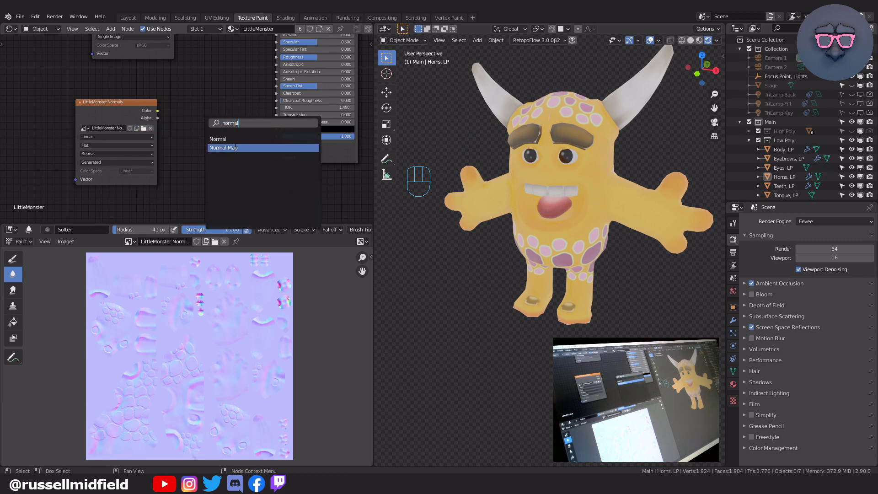
{"action": "left_click_drag", "start_coordinate": [161, 113], "coordinate": [187, 157]}
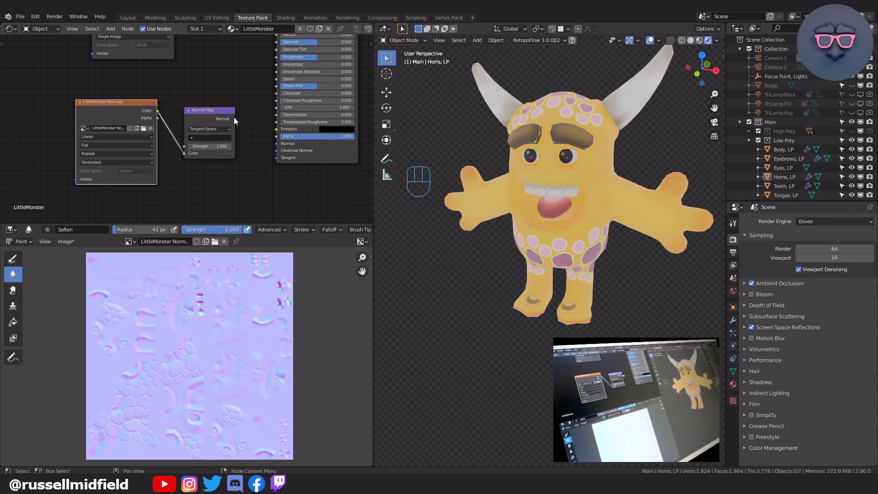
{"action": "left_click_drag", "start_coordinate": [237, 122], "coordinate": [282, 149]}
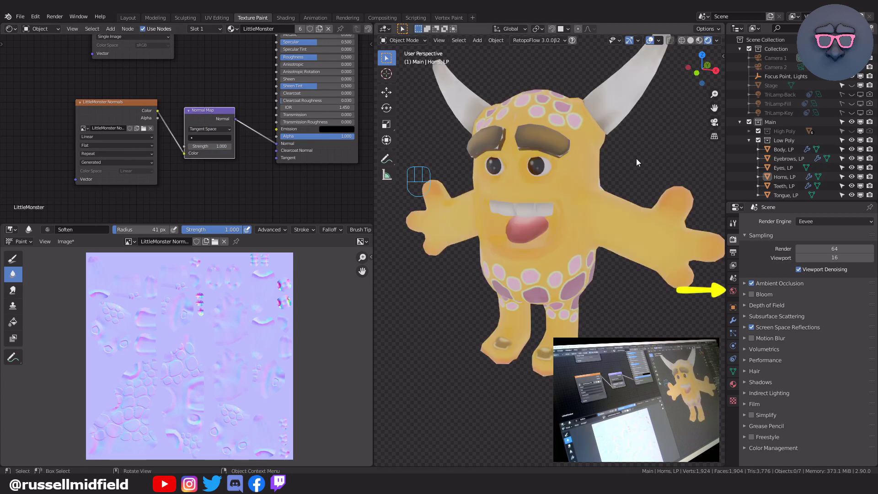
Step: Re-enable the TriLamps and reconnect the normal map while inspecting the monster from all sides
{"action": "left_click_drag", "start_coordinate": [735, 291], "coordinate": [698, 246]}
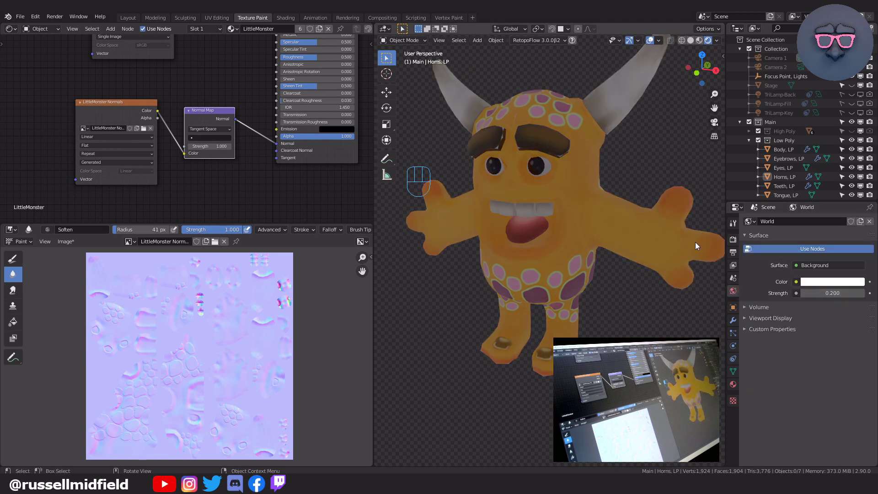
{"action": "left_click_drag", "start_coordinate": [854, 100], "coordinate": [860, 109]}
{"action": "left_click_drag", "start_coordinate": [874, 100], "coordinate": [872, 112]}
{"action": "left_click_drag", "start_coordinate": [866, 102], "coordinate": [863, 116]}
{"action": "middle_click", "coordinate": [607, 208]}
{"action": "left_click", "coordinate": [275, 145]}
{"action": "left_click_drag", "start_coordinate": [242, 121], "coordinate": [279, 148]}
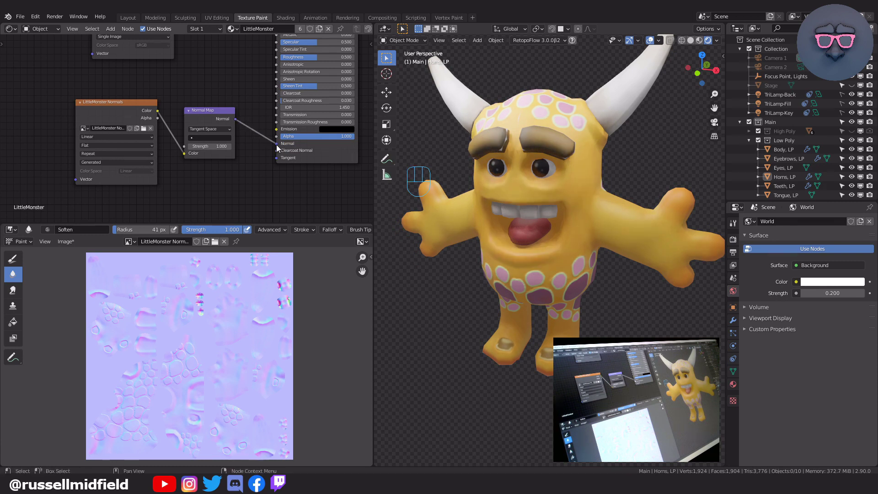
{"action": "left_click_drag", "start_coordinate": [635, 212], "coordinate": [500, 208]}
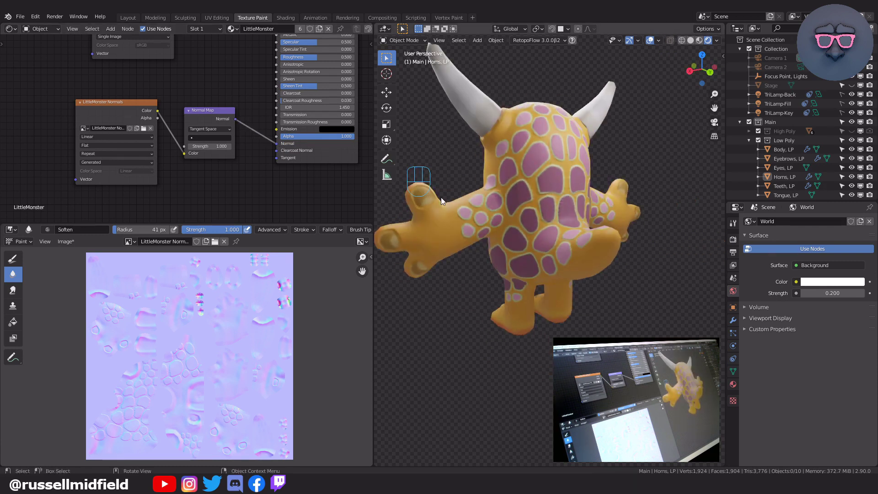
{"action": "left_click", "coordinate": [270, 147]}
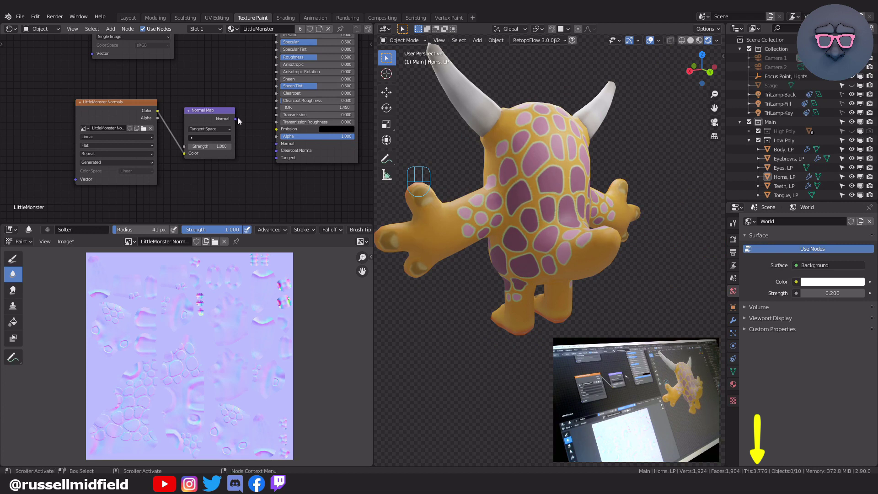
Step: Select the body and lower its Multires Level Viewport to 0
{"action": "left_click_drag", "start_coordinate": [261, 139], "coordinate": [278, 148]}
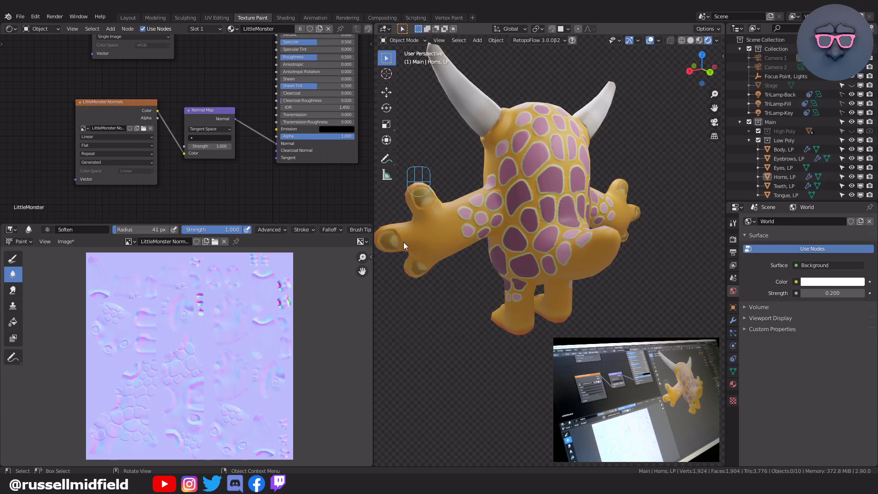
{"action": "middle_click", "coordinate": [628, 286]}
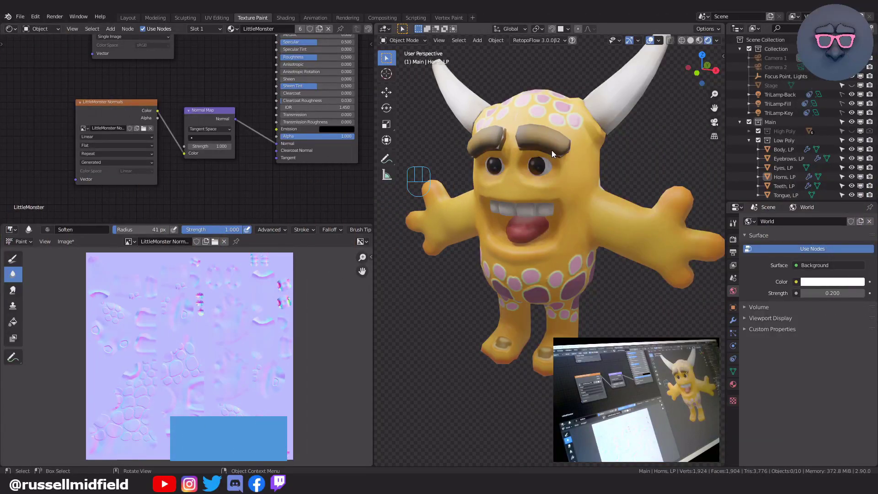
{"action": "left_click", "coordinate": [575, 263]}
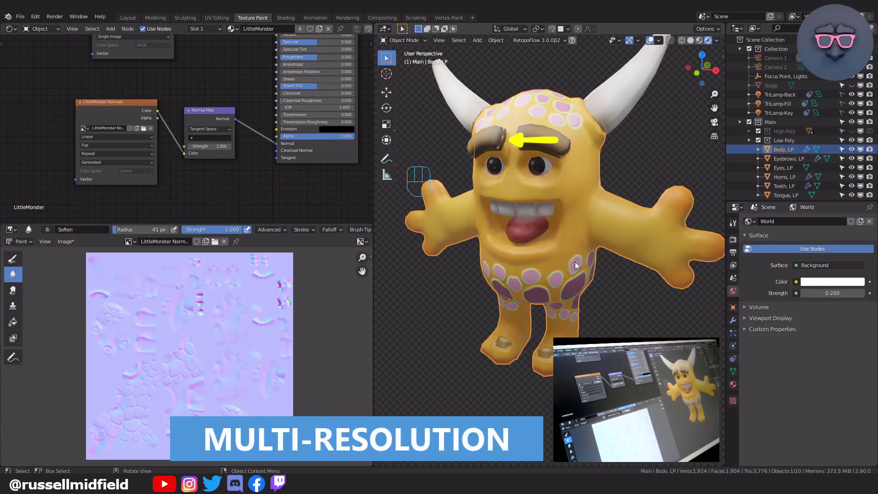
{"action": "left_click", "coordinate": [737, 322]}
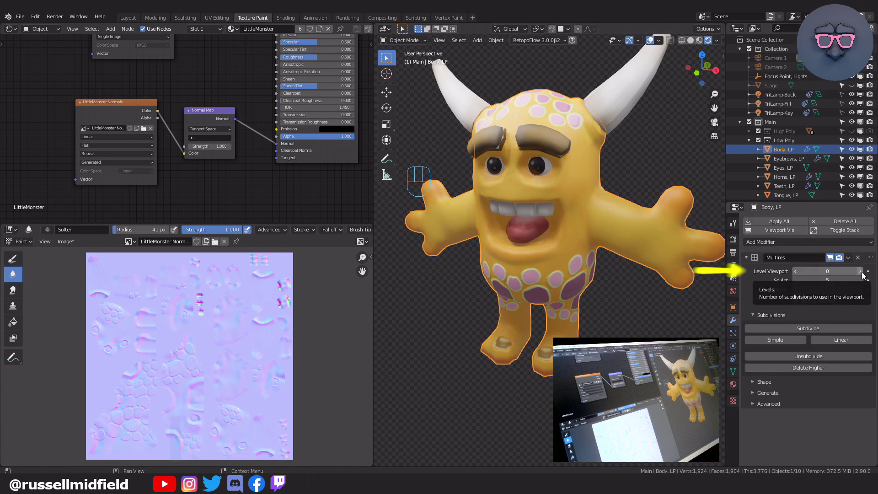
{"action": "left_click", "coordinate": [678, 173]}
Step: Select the eyebrows and horns and drop the horns' viewport level to 0
{"action": "left_click", "coordinate": [551, 150]}
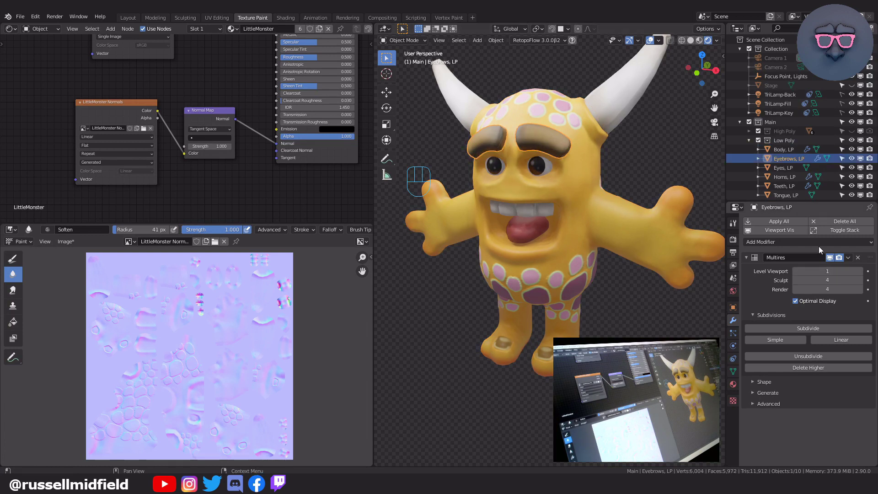
{"action": "left_click", "coordinate": [622, 111]}
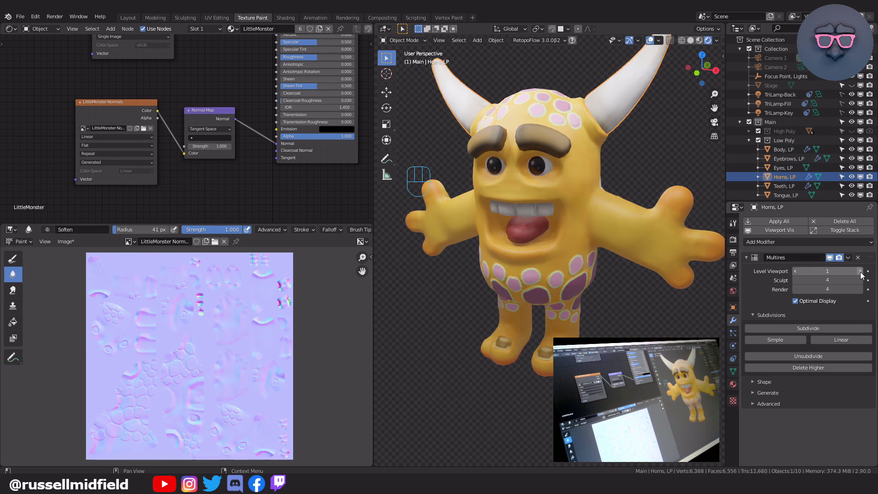
{"action": "left_click", "coordinate": [799, 273]}
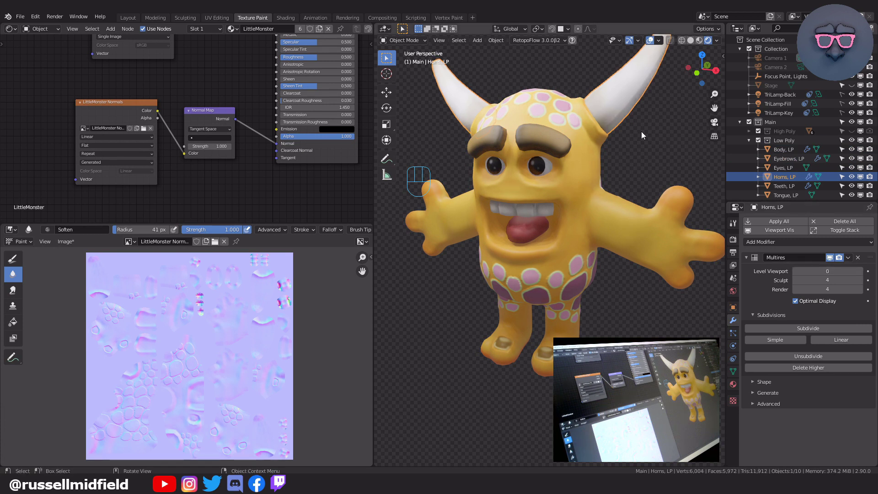
{"action": "left_click_drag", "start_coordinate": [622, 143], "coordinate": [492, 155]}
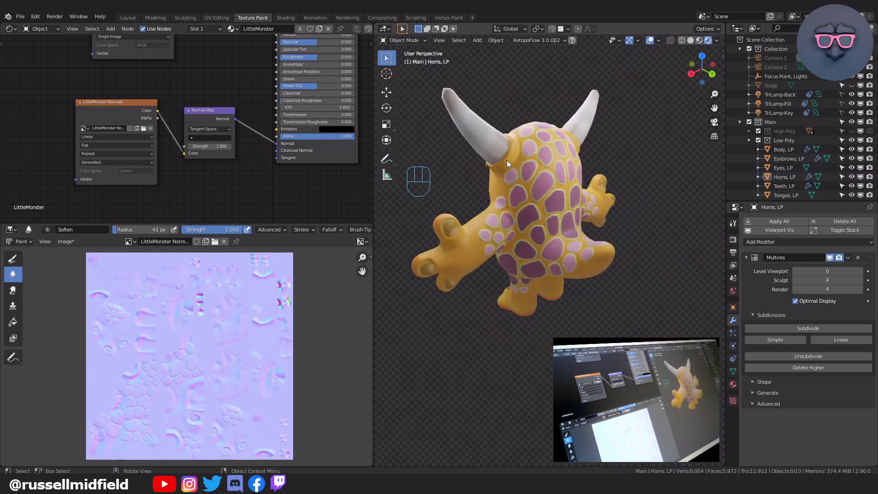
Step: Inspect the bumps on the monster's back and resize the Soften brush
{"action": "left_click_drag", "start_coordinate": [664, 258], "coordinate": [532, 252]}
{"action": "middle_click", "coordinate": [595, 249]}
{"action": "middle_click", "coordinate": [550, 248]}
{"action": "left_click_drag", "start_coordinate": [556, 236], "coordinate": [582, 261]}
{"action": "middle_click", "coordinate": [579, 256]}
{"action": "middle_click", "coordinate": [581, 254]}
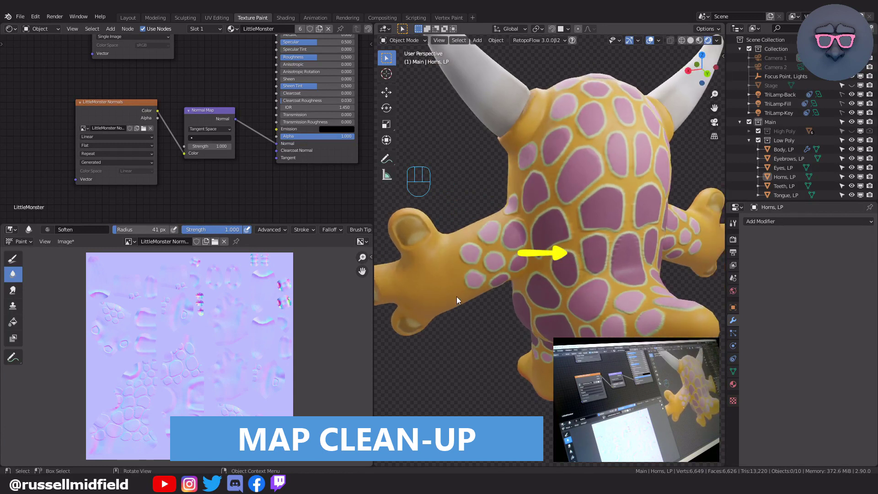
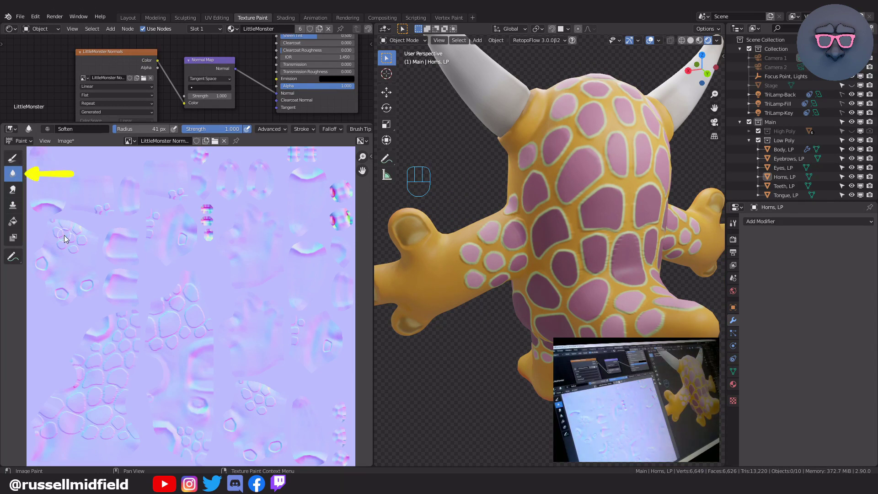
{"action": "key", "text": "f"}
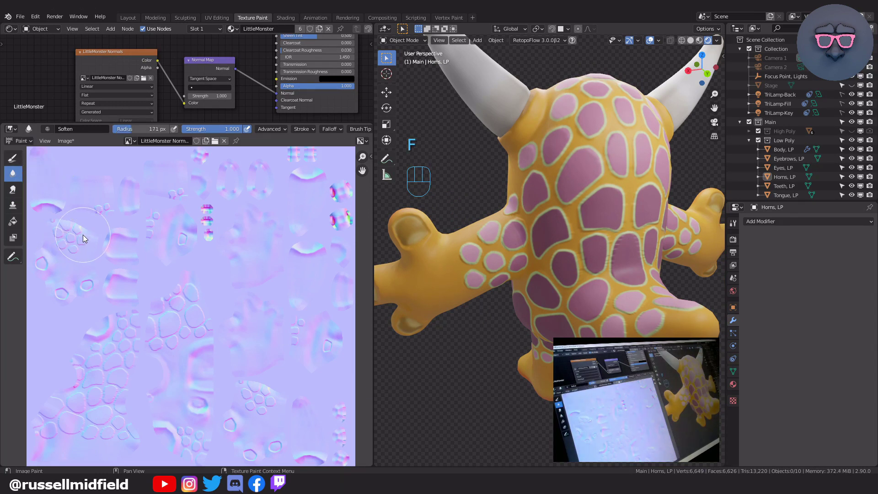
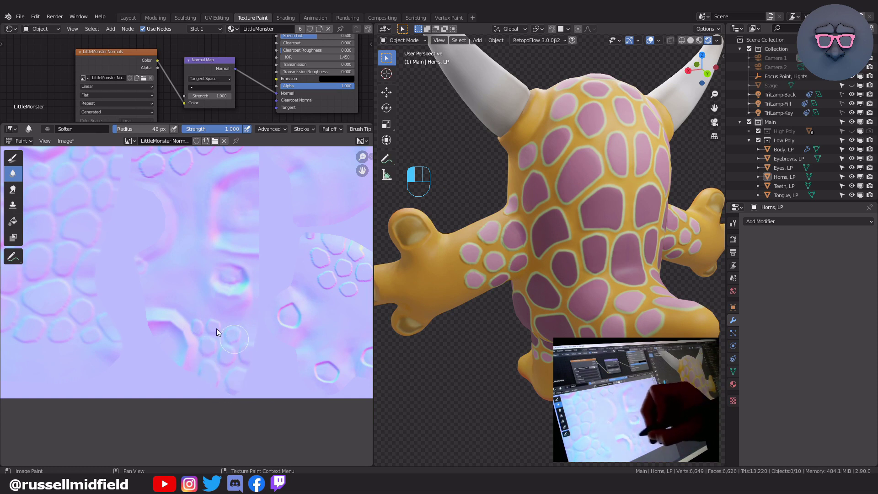
Step: Soften the bumps and seam artefacts across the first region of the normal map
{"action": "left_click_drag", "start_coordinate": [232, 287], "coordinate": [242, 267]}
{"action": "middle_click", "coordinate": [256, 238]}
{"action": "left_click_drag", "start_coordinate": [274, 264], "coordinate": [212, 354]}
{"action": "left_click", "coordinate": [160, 189]}
{"action": "left_click_drag", "start_coordinate": [237, 202], "coordinate": [217, 230]}
{"action": "left_click_drag", "start_coordinate": [193, 250], "coordinate": [191, 240]}
{"action": "left_click_drag", "start_coordinate": [146, 207], "coordinate": [166, 226]}
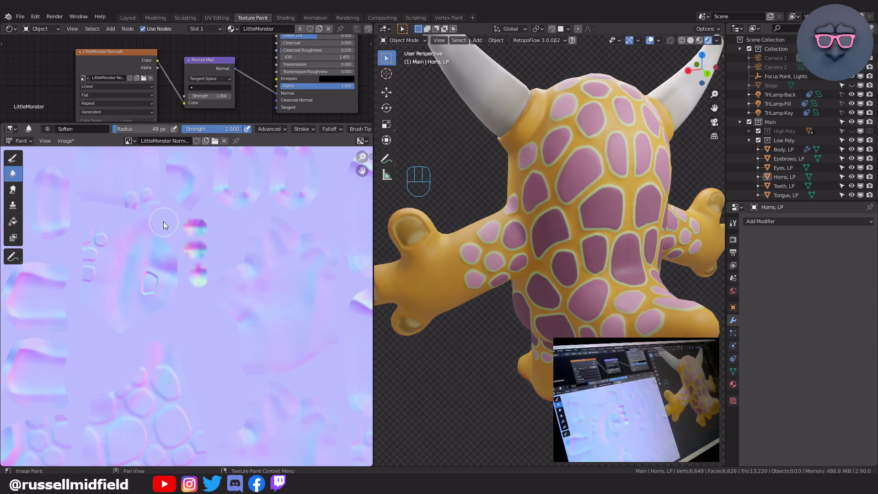
{"action": "middle_click", "coordinate": [234, 290]}
{"action": "middle_click", "coordinate": [190, 307]}
{"action": "middle_click", "coordinate": [223, 354]}
{"action": "middle_click", "coordinate": [223, 354]}
{"action": "middle_click", "coordinate": [265, 328]}
Step: Soften the remaining spot edges and artefacts on the normal map
{"action": "left_click_drag", "start_coordinate": [244, 264], "coordinate": [214, 250]}
{"action": "left_click_drag", "start_coordinate": [163, 255], "coordinate": [163, 246]}
{"action": "left_click_drag", "start_coordinate": [212, 266], "coordinate": [192, 259]}
{"action": "left_click_drag", "start_coordinate": [118, 252], "coordinate": [127, 336]}
{"action": "left_click_drag", "start_coordinate": [110, 346], "coordinate": [143, 305]}
{"action": "left_click_drag", "start_coordinate": [150, 273], "coordinate": [220, 238]}
{"action": "middle_click", "coordinate": [603, 277]}
{"action": "middle_click", "coordinate": [591, 268]}
{"action": "left_click_drag", "start_coordinate": [531, 299], "coordinate": [565, 300]}
{"action": "middle_click", "coordinate": [558, 288]}
{"action": "middle_click", "coordinate": [548, 285]}
{"action": "middle_click", "coordinate": [582, 274]}
{"action": "middle_click", "coordinate": [574, 295]}
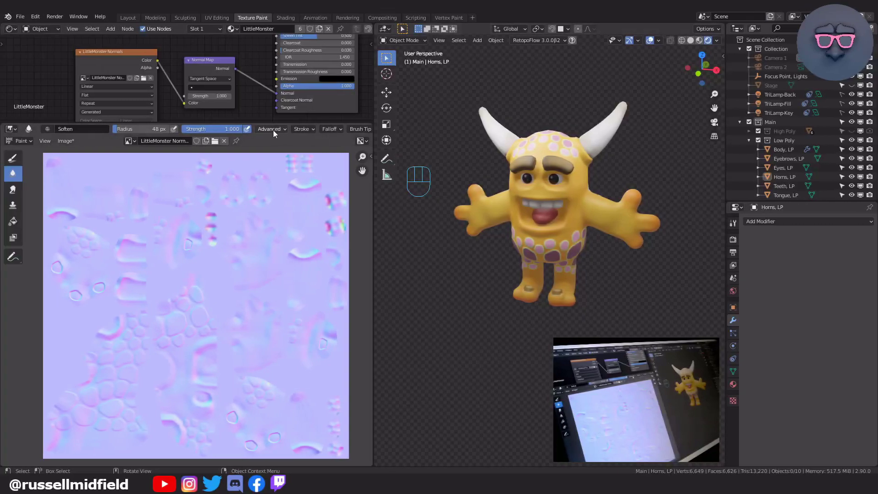
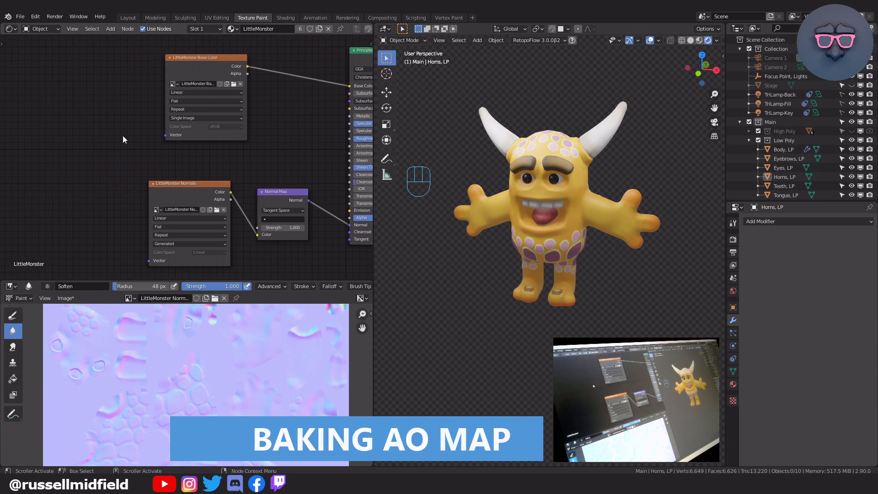
Step: Add an Image Texture node with a new 2048×2048 32-bit float image named LittleMonster AO
{"action": "left_click", "coordinate": [126, 139]}
{"action": "key", "text": "shift+a"}
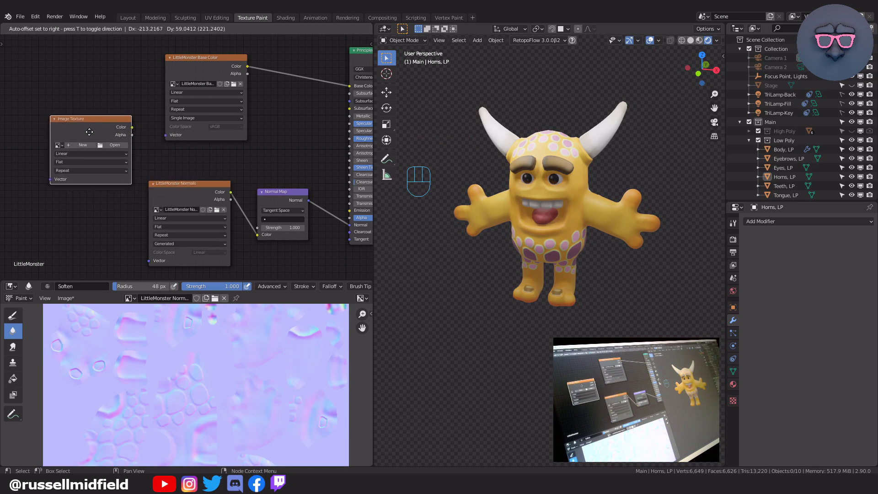
{"action": "left_click_drag", "start_coordinate": [75, 147], "coordinate": [90, 245]}
{"action": "key", "text": "t"}
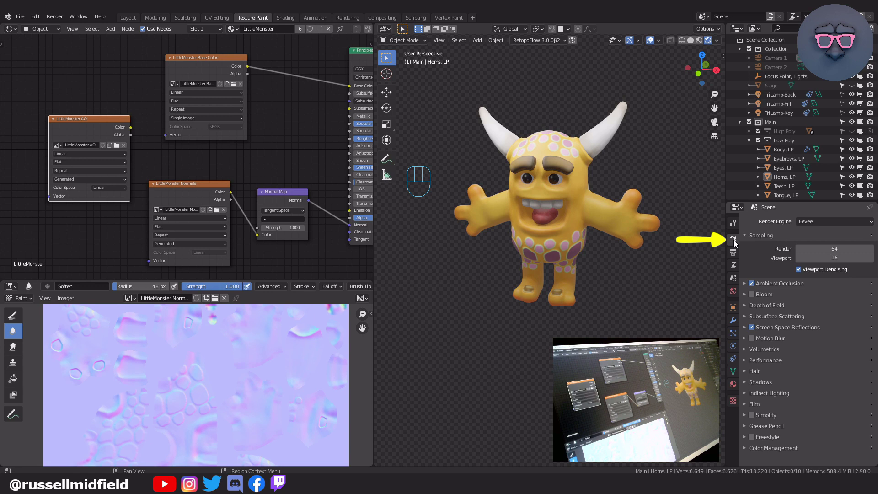
Step: Switch to Cycles, hide the lamps, select all low-poly parts and set Bake Type to Ambient Occlusion
{"action": "left_click_drag", "start_coordinate": [831, 224], "coordinate": [826, 257]}
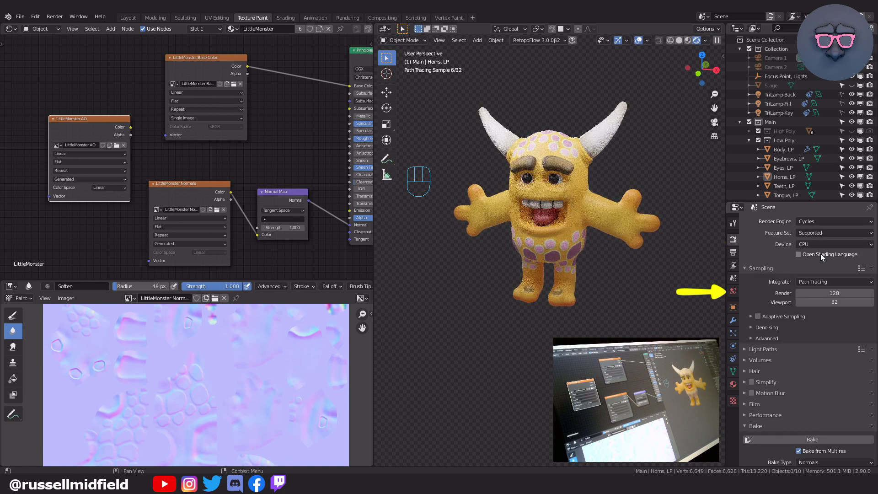
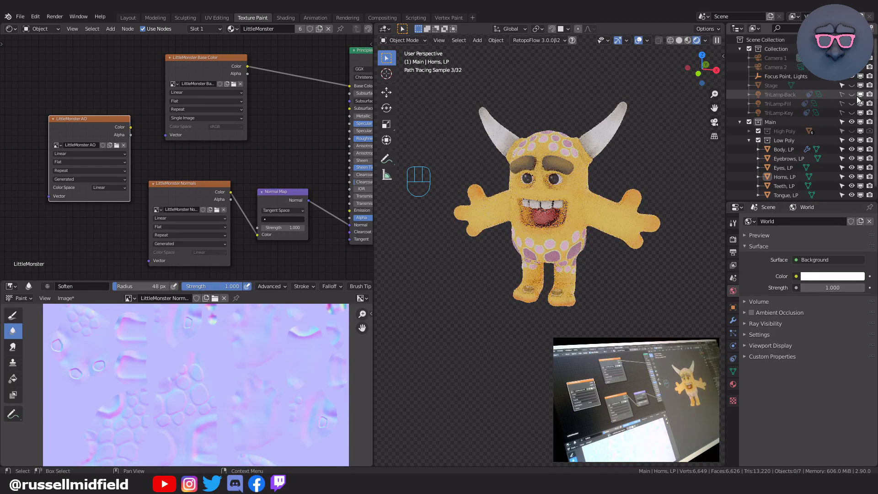
{"action": "left_click", "coordinate": [864, 115]}
{"action": "left_click", "coordinate": [872, 107]}
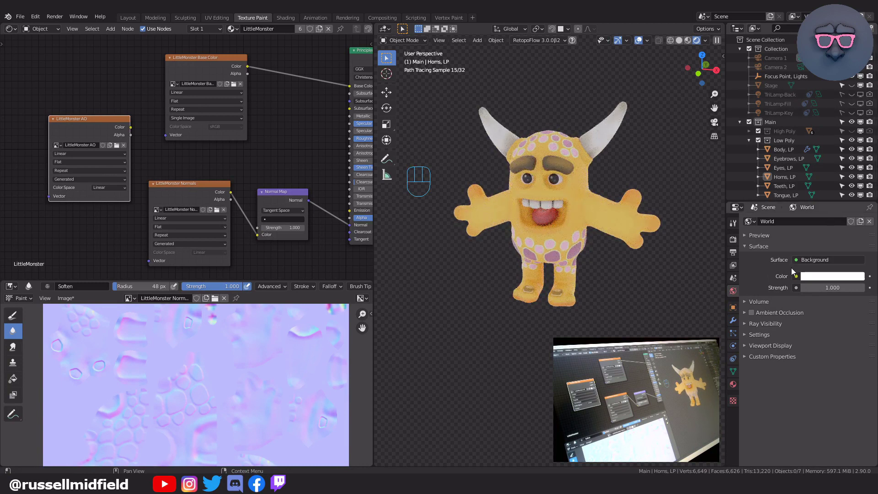
{"action": "left_click", "coordinate": [738, 241]}
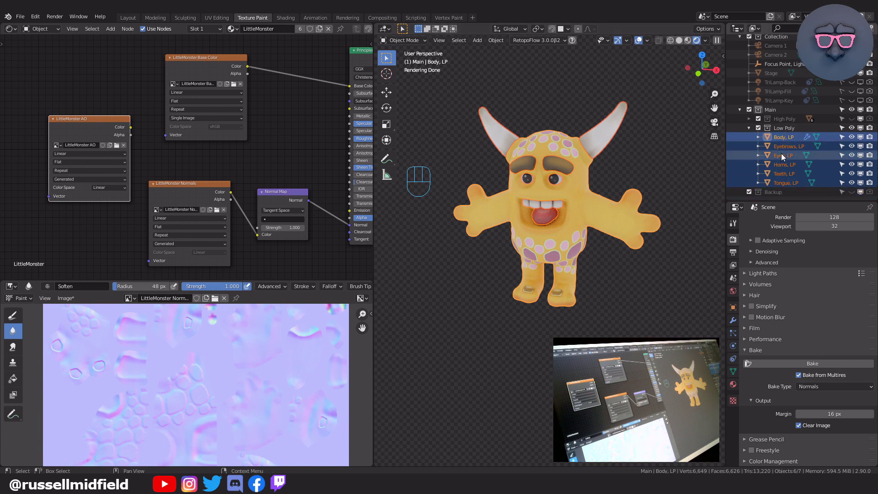
{"action": "left_click", "coordinate": [802, 379]}
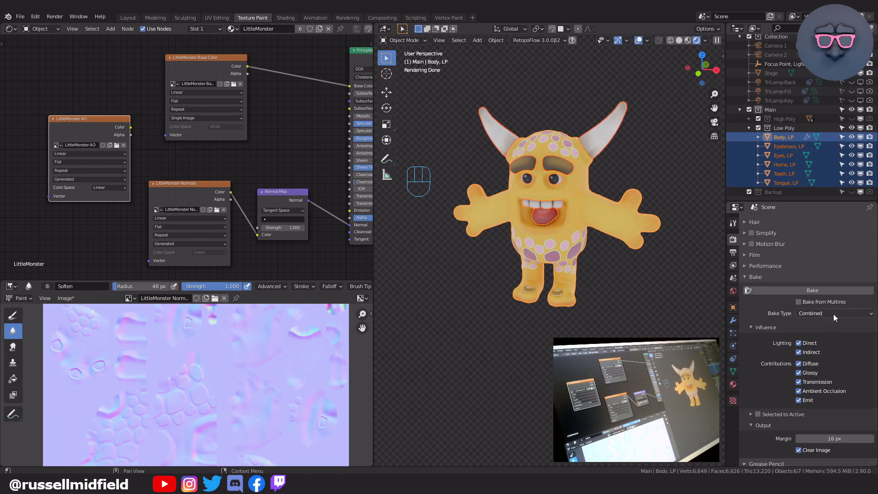
{"action": "left_click_drag", "start_coordinate": [835, 317], "coordinate": [841, 339]}
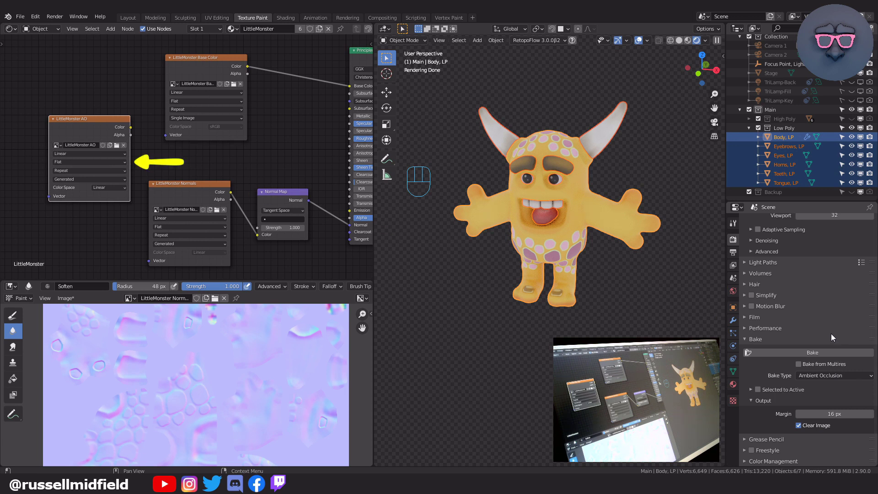
Step: Bake the AO map, preview it via the Base Color link, deselect parts and return the renderer to Eevee
{"action": "left_click", "coordinate": [109, 123]}
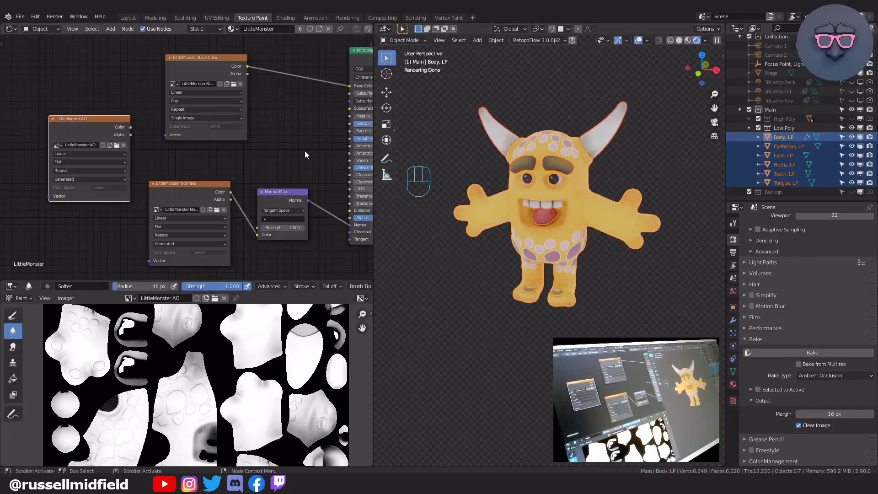
{"action": "left_click_drag", "start_coordinate": [95, 173], "coordinate": [314, 133]}
{"action": "left_click", "coordinate": [548, 107]}
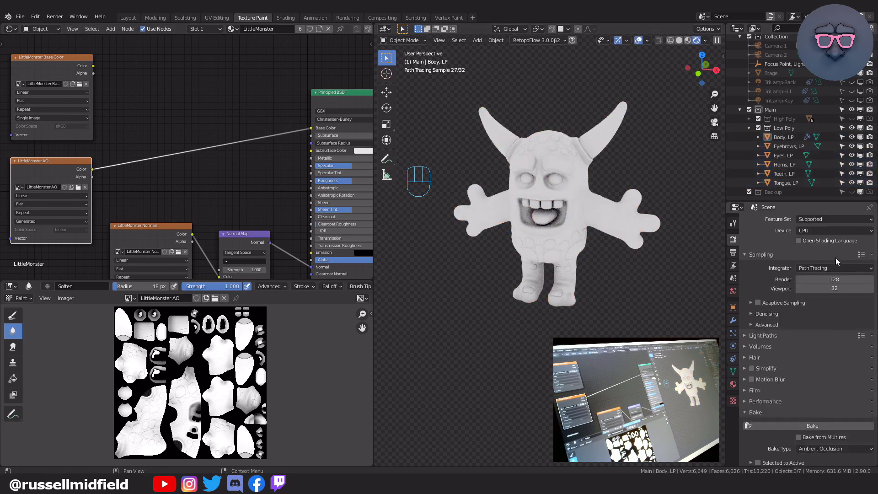
{"action": "left_click_drag", "start_coordinate": [838, 227], "coordinate": [818, 236]}
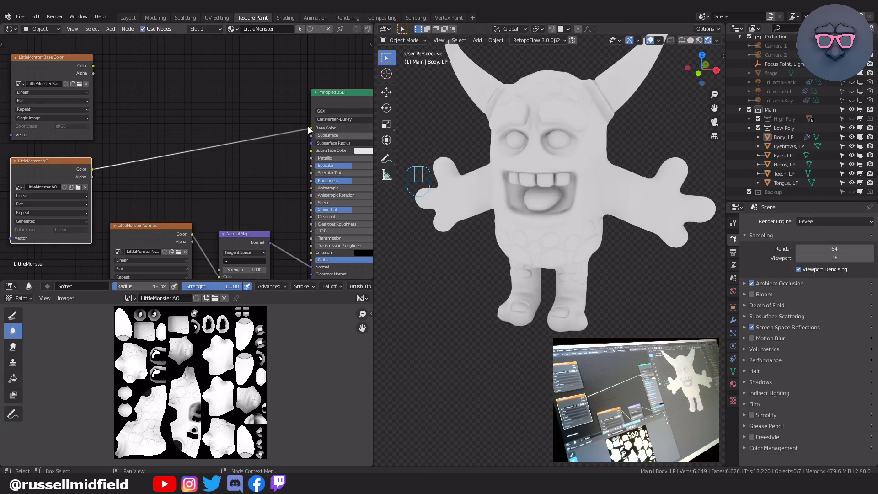
Step: Drop the AO preview link and add a MixRGB node fed by the base colour texture
{"action": "left_click_drag", "start_coordinate": [311, 131], "coordinate": [272, 139]}
{"action": "left_click", "coordinate": [190, 136]}
{"action": "key", "text": "shift+a"}
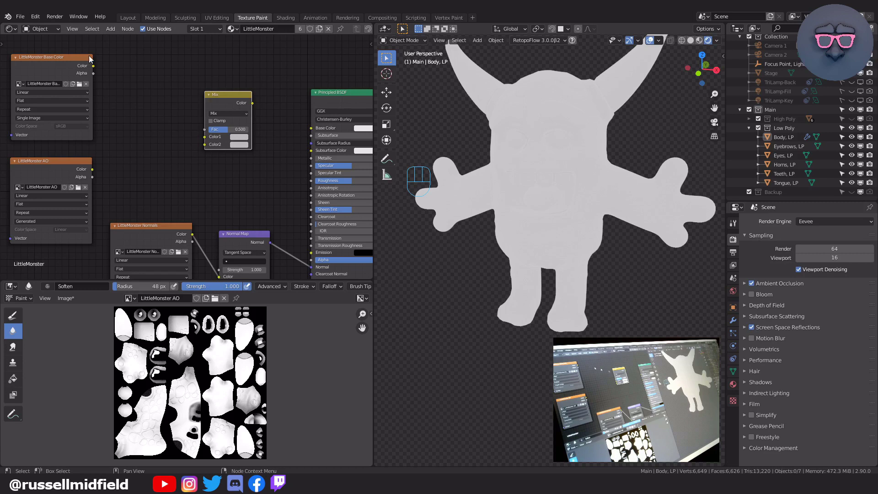
{"action": "left_click_drag", "start_coordinate": [107, 75], "coordinate": [198, 144]}
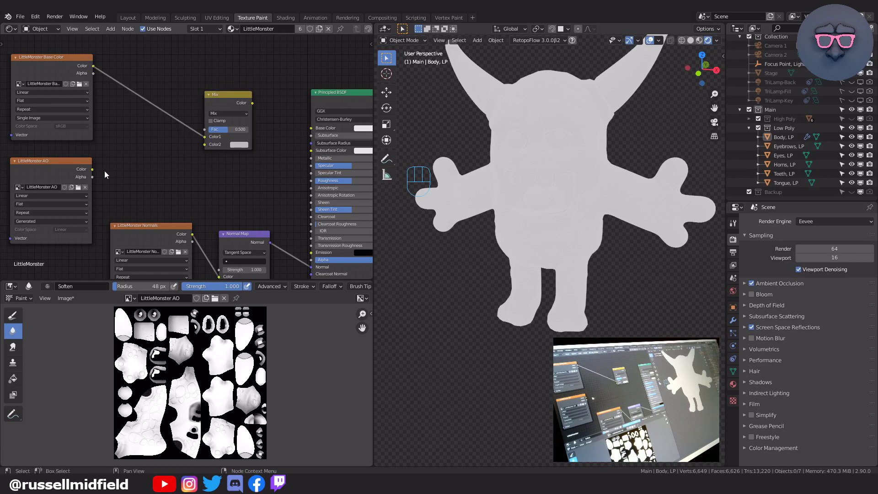
Step: Feed the AO map into the mix, set it to Multiply and send the result to Base Color
{"action": "left_click_drag", "start_coordinate": [94, 172], "coordinate": [210, 143]}
{"action": "left_click_drag", "start_coordinate": [259, 107], "coordinate": [308, 131]}
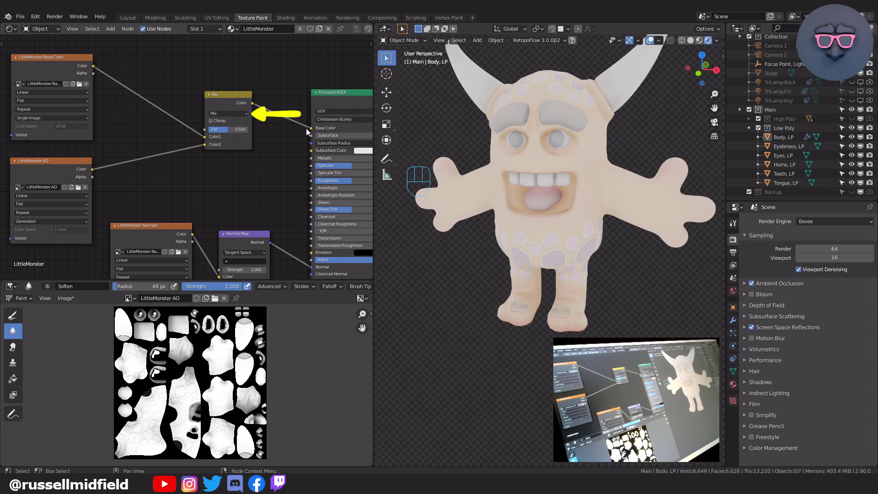
{"action": "left_click_drag", "start_coordinate": [248, 116], "coordinate": [239, 142]}
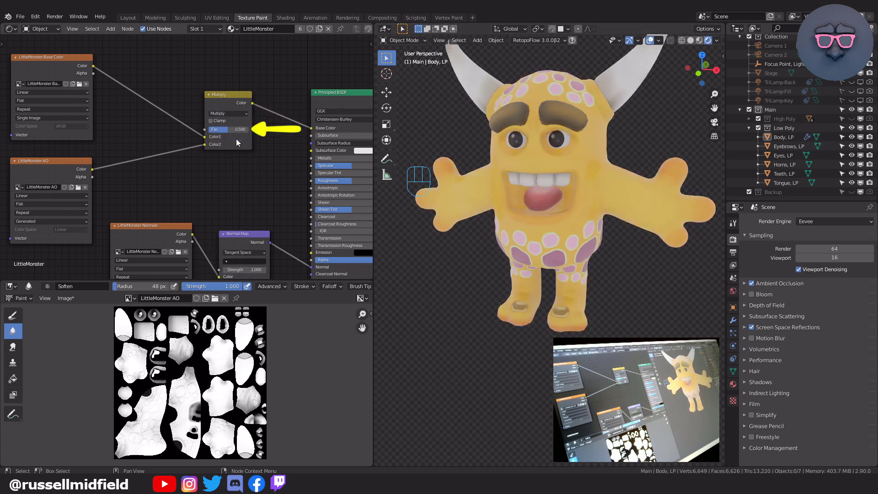
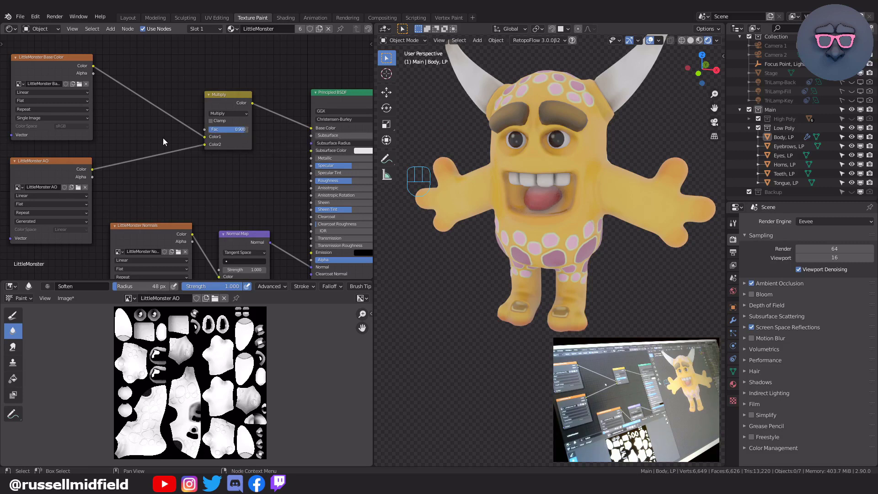
Step: Insert a ColorRamp node between the AO texture and the Multiply node
{"action": "left_click", "coordinate": [166, 141]}
{"action": "key", "text": "shift+a"}
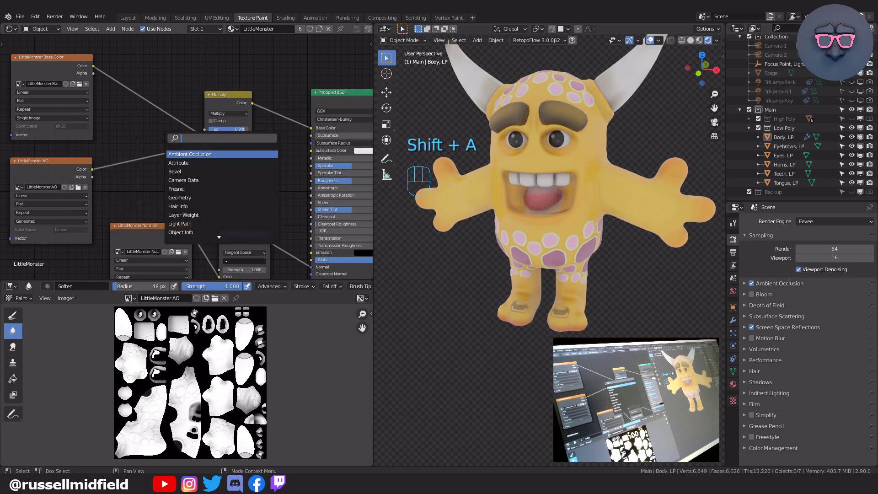
{"action": "key", "text": "r"}
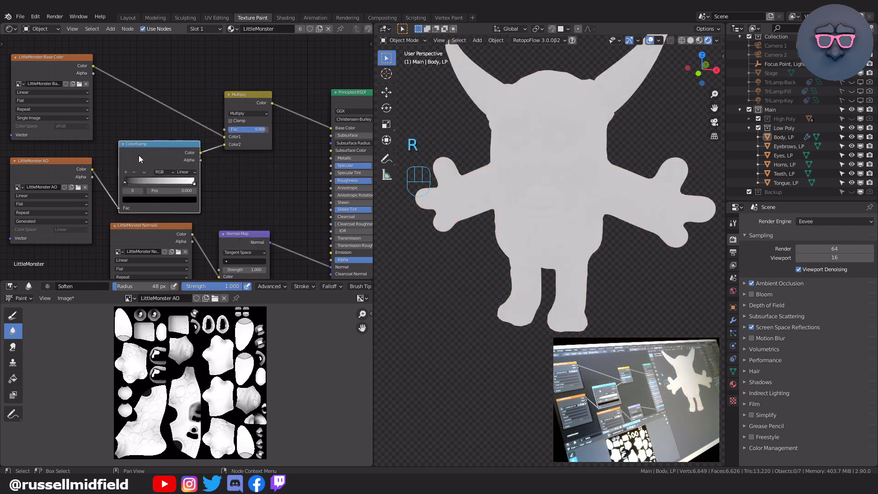
{"action": "left_click_drag", "start_coordinate": [128, 186], "coordinate": [133, 191]}
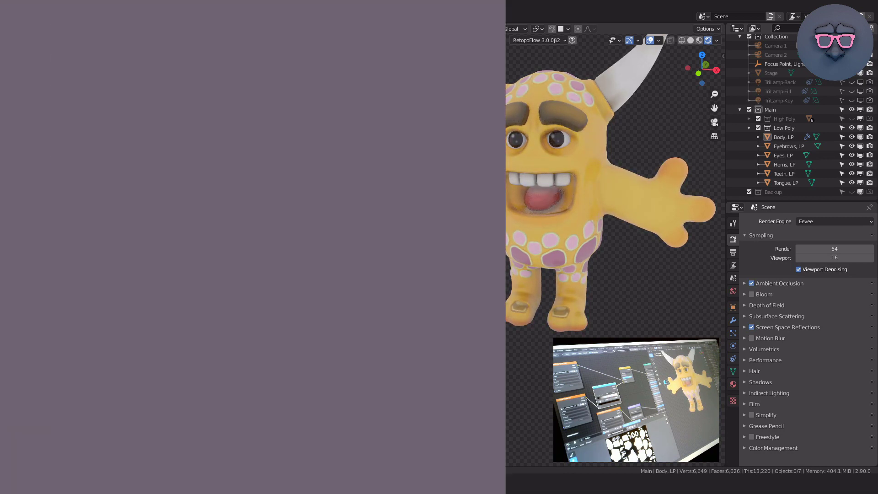
Step: Lower the world background strength to 0.2 and adjust the colour ramp
{"action": "left_click_drag", "start_coordinate": [269, 134], "coordinate": [200, 156]}
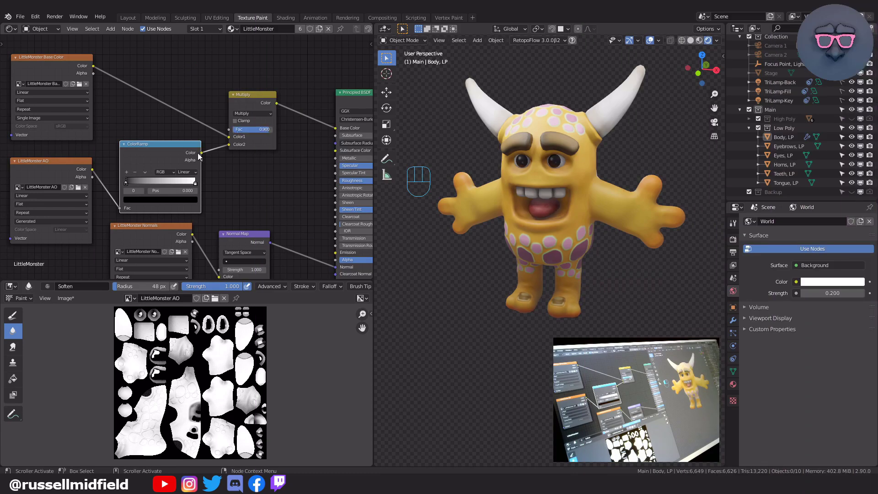
{"action": "left_click_drag", "start_coordinate": [133, 187], "coordinate": [108, 181]}
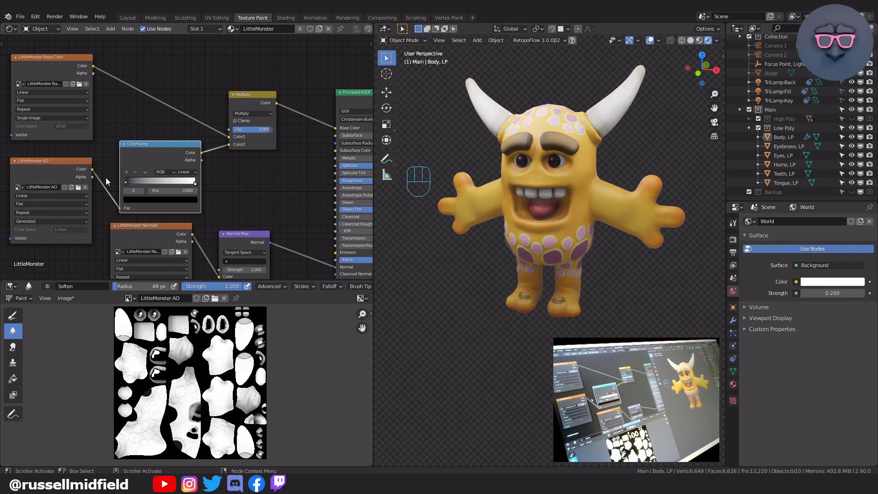